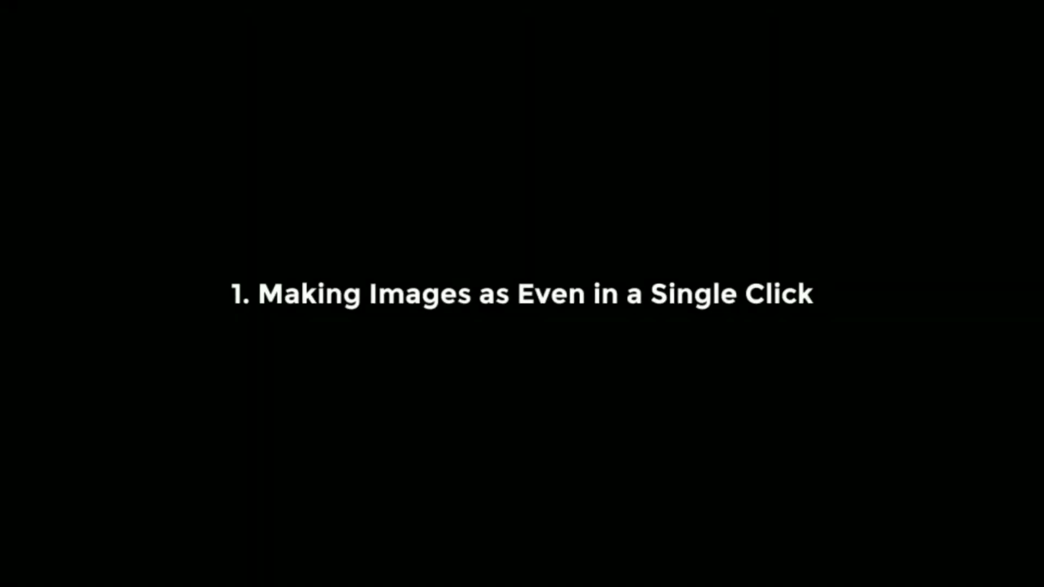
Select the slide photos in turn, including the kitchen counter photo, then deselect
left_click(561, 231)
double_click(781, 233)
left_click(534, 379)
double_click(639, 390)
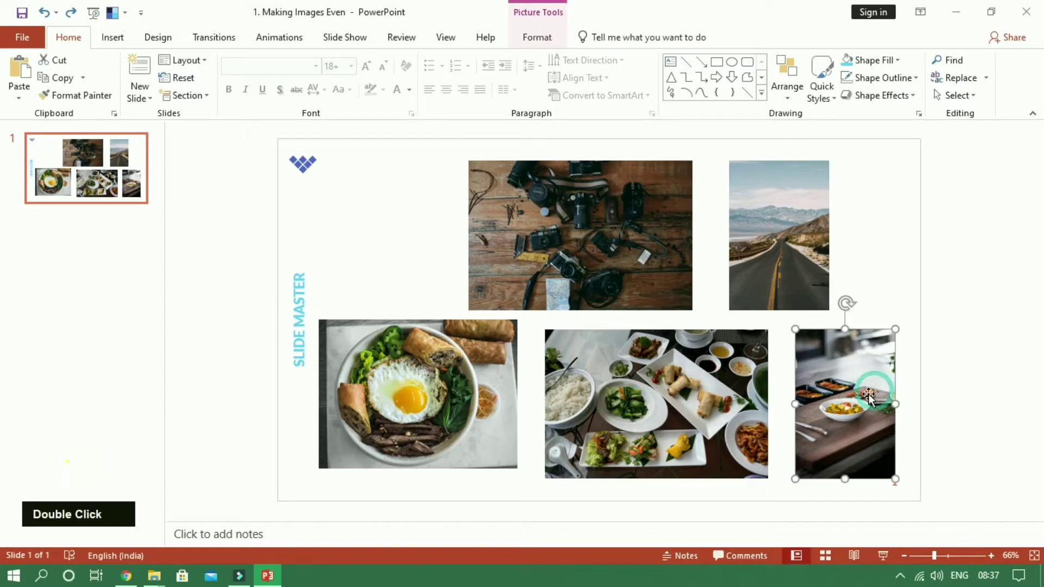
left_click(556, 43)
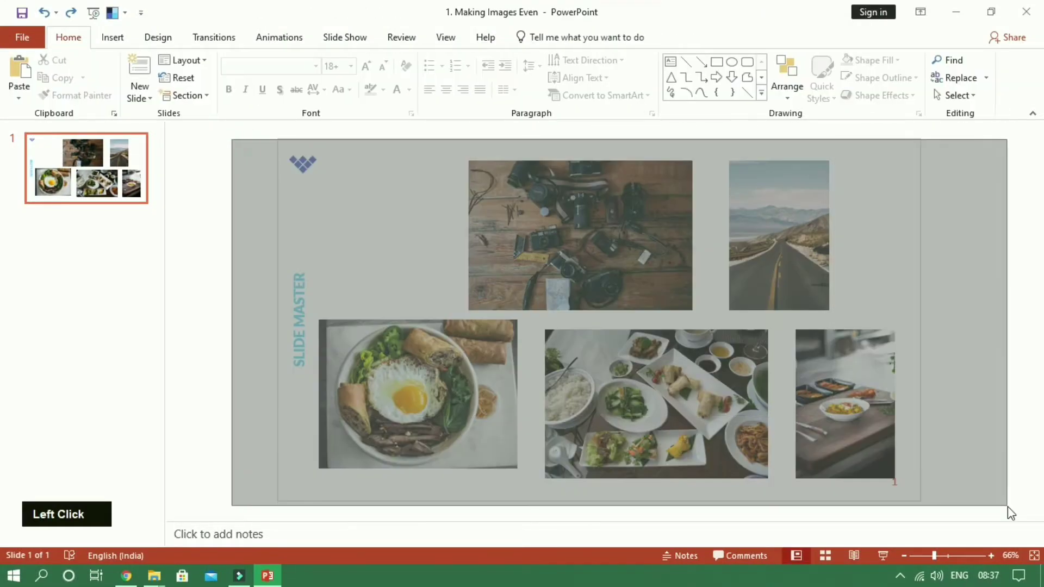
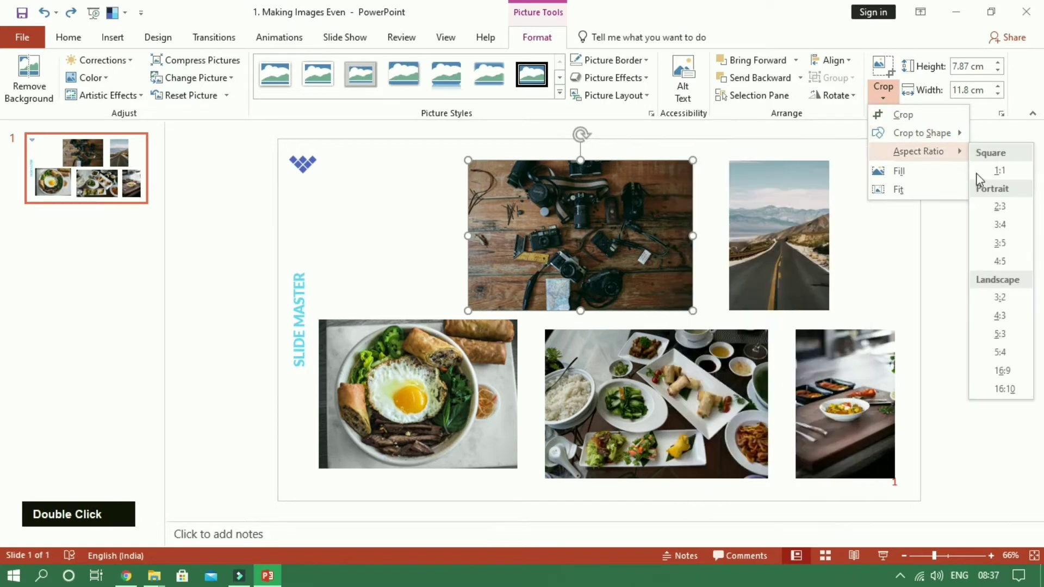
Crop the camera photo and the road photo to a fixed landscape aspect ratio
left_click(1009, 380)
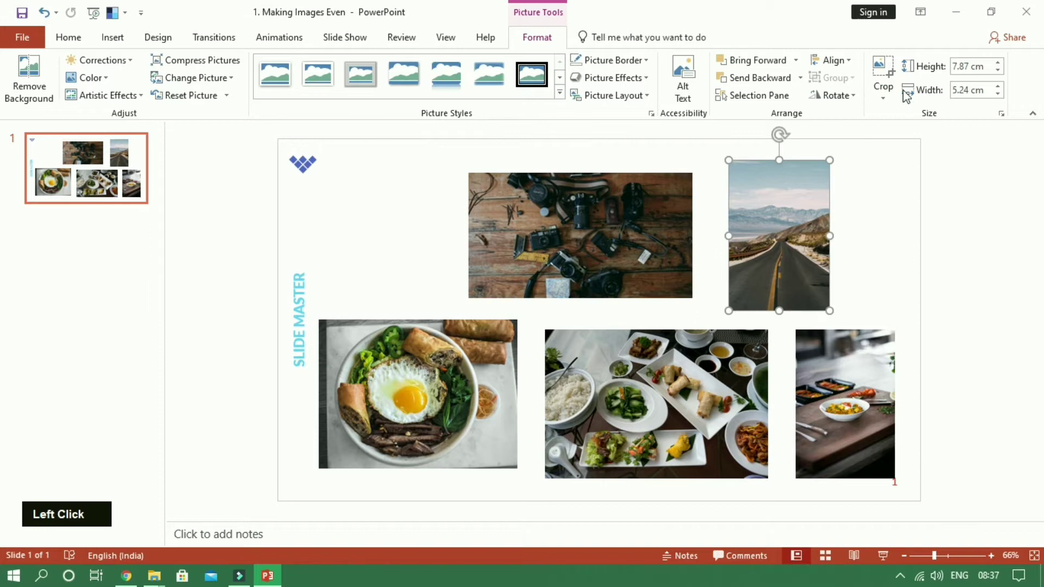
double_click(888, 102)
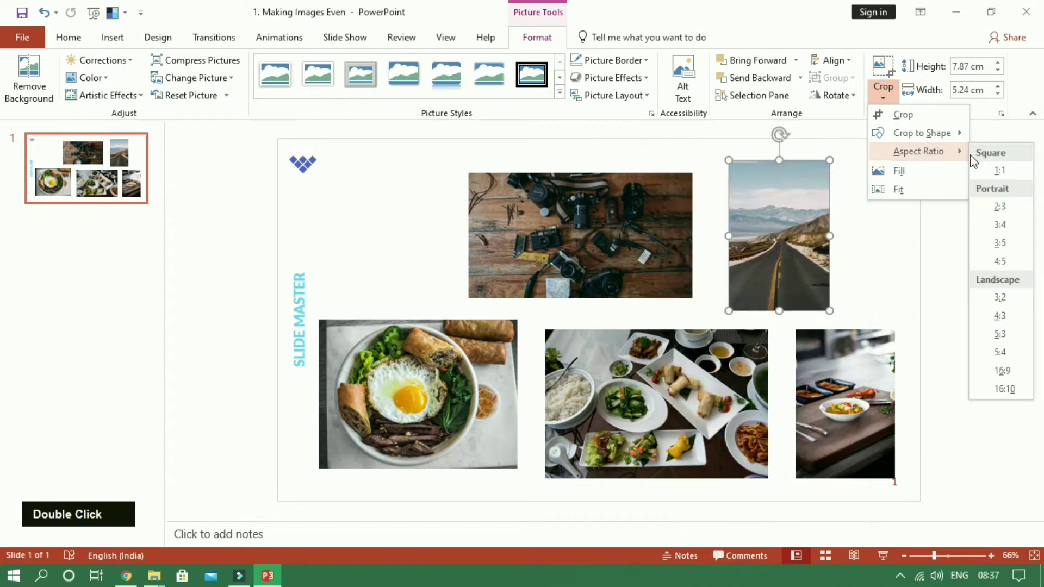
left_click(1003, 370)
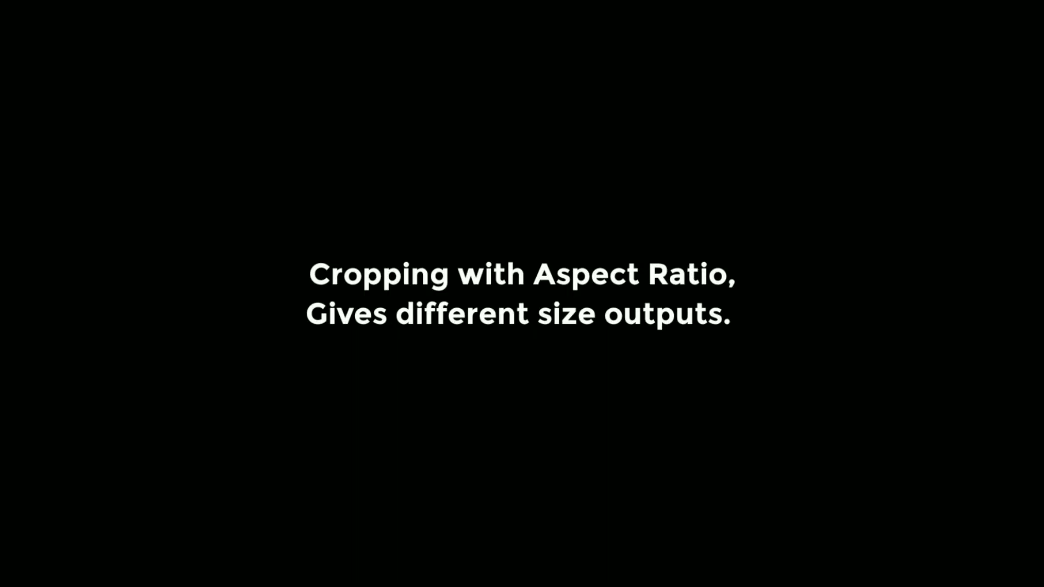
Undo the aspect-ratio crops and convert the selected photos into a Picture Layout SmartArt
key("ctrl+z")
key("ctrl+z")
key("ctrl+z")
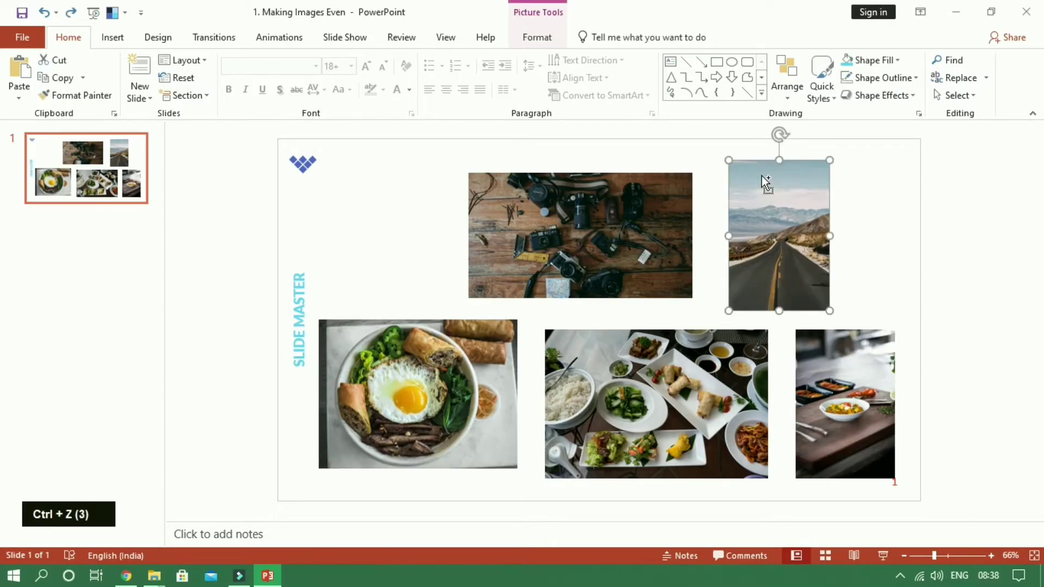
key("ctrl+z")
left_click(899, 190)
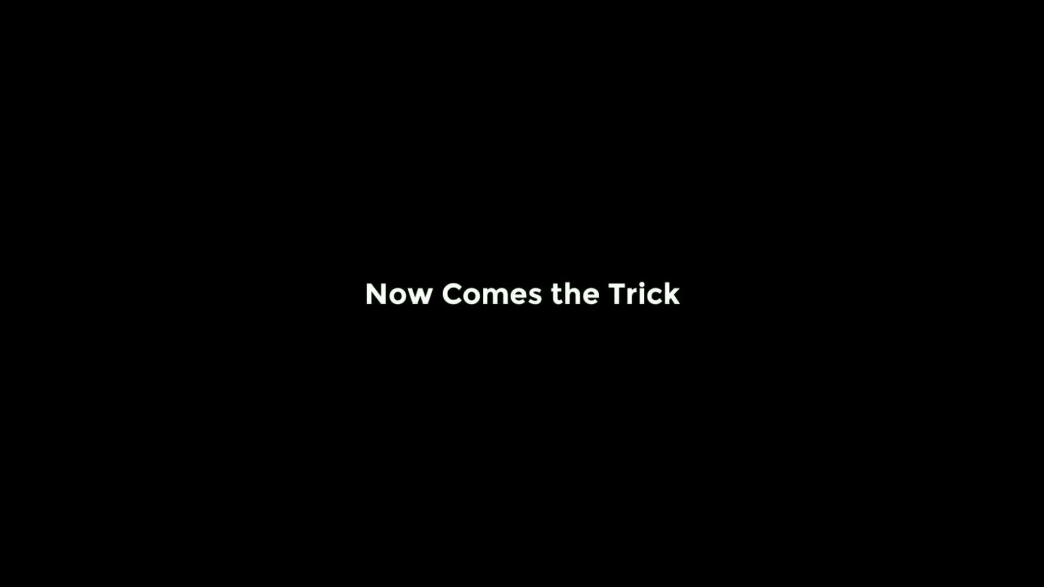
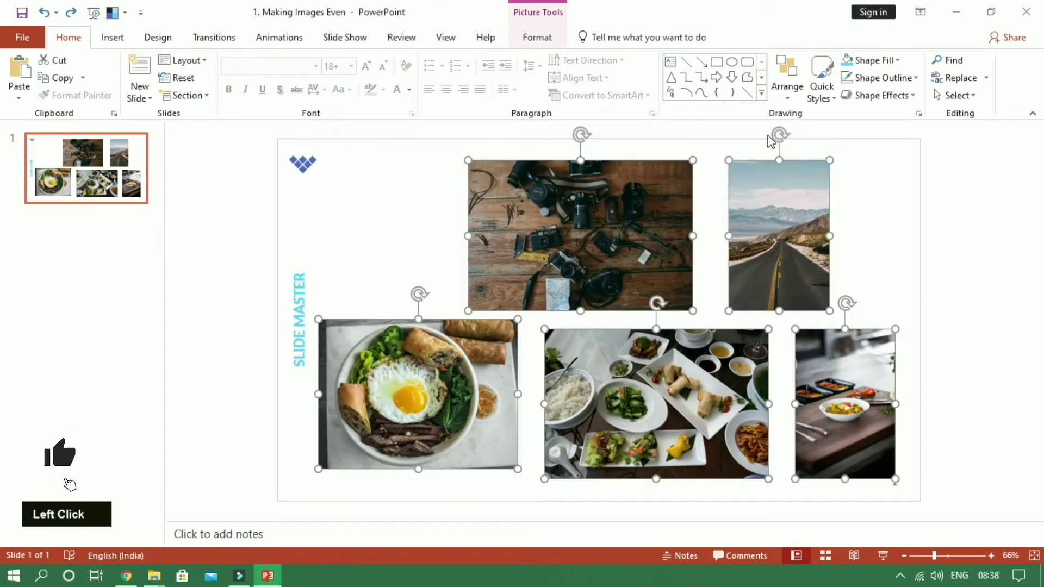
left_click(554, 41)
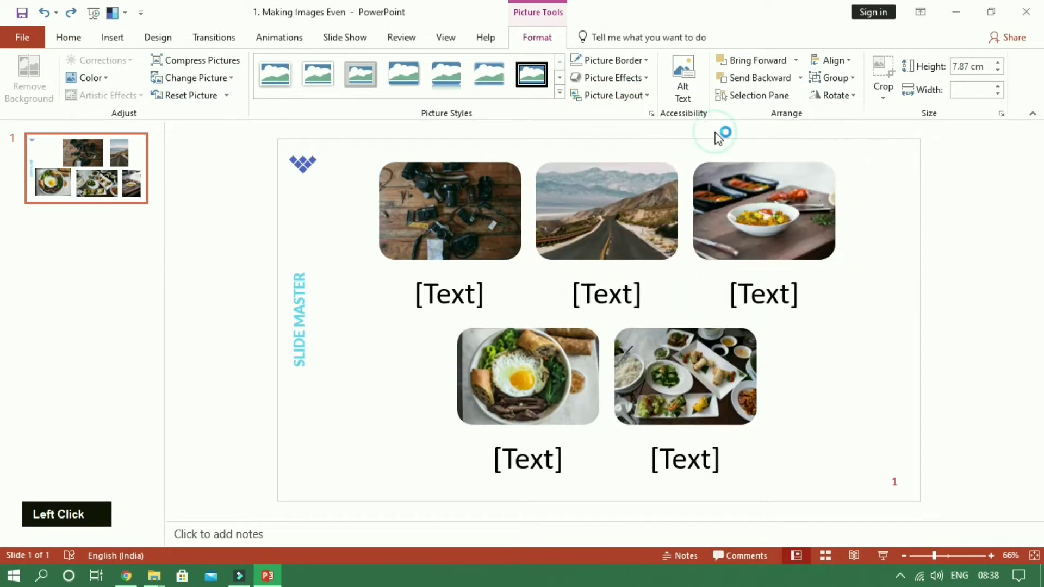
left_click(899, 361)
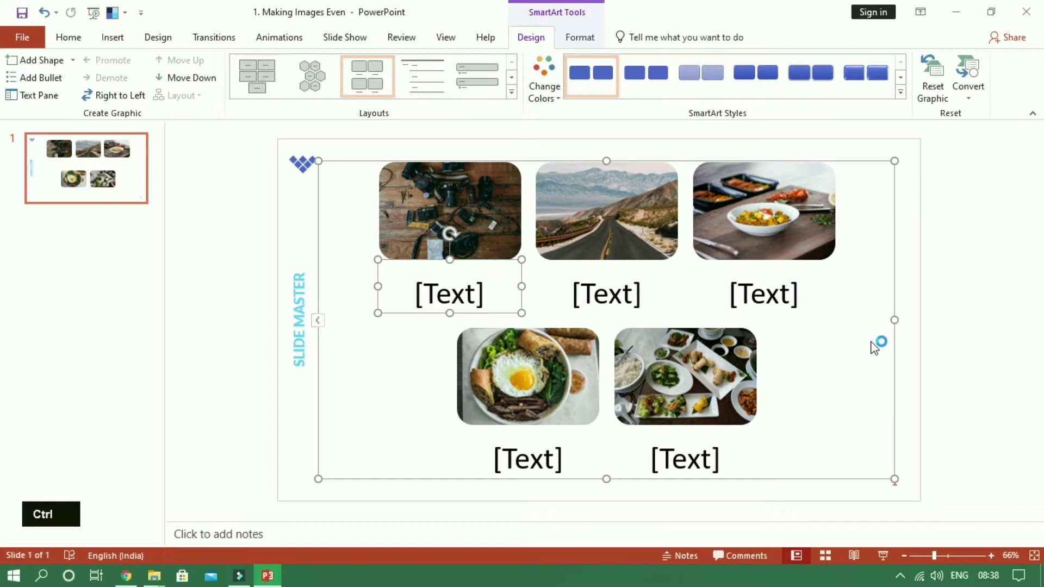
Ungroup the picture layout twice into separate rounded picture shapes
key("ctrl+shift+g")
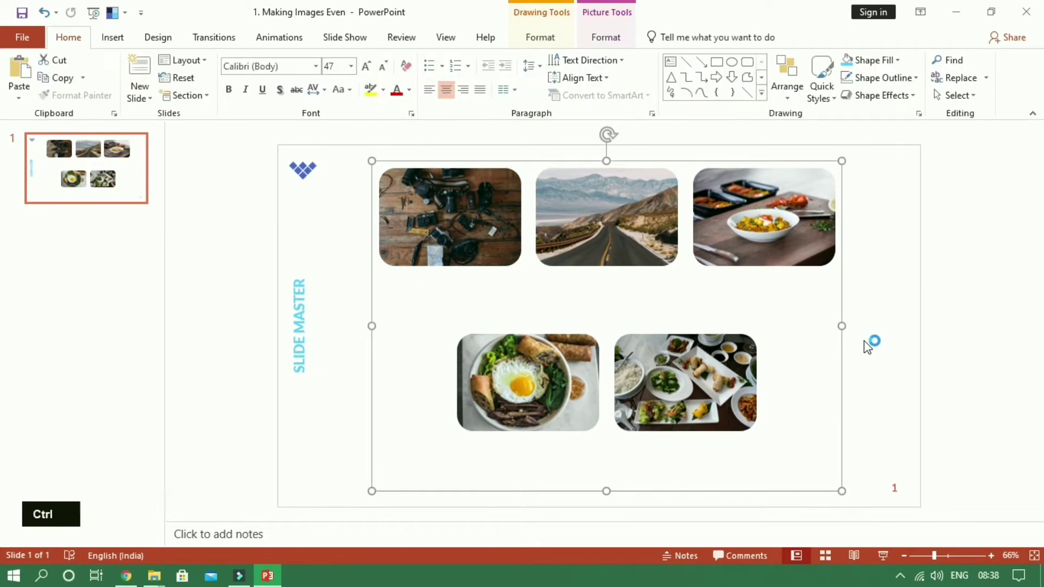
key("ctrl+shift+g")
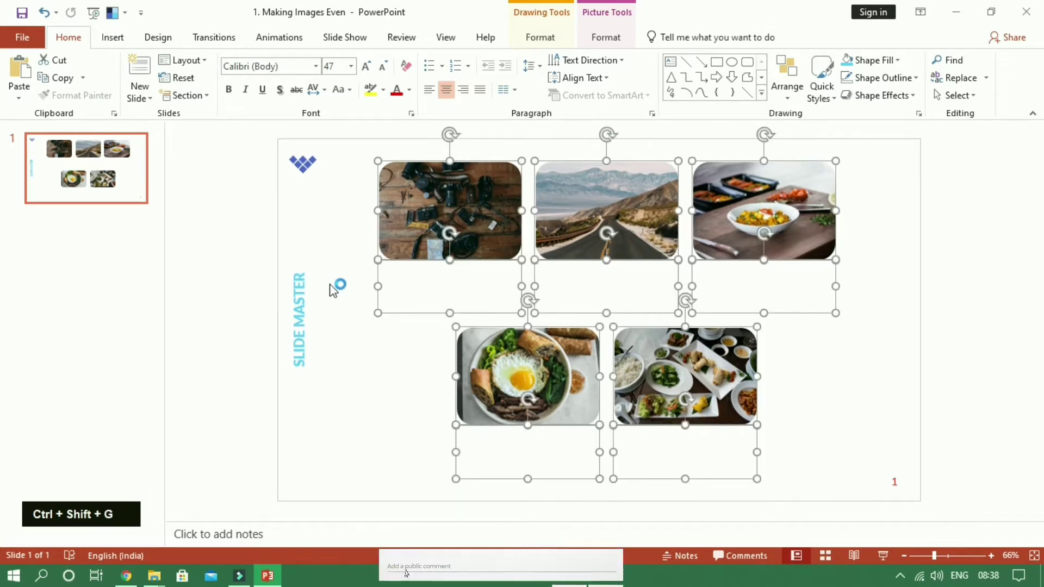
left_click(334, 288)
double_click(776, 323)
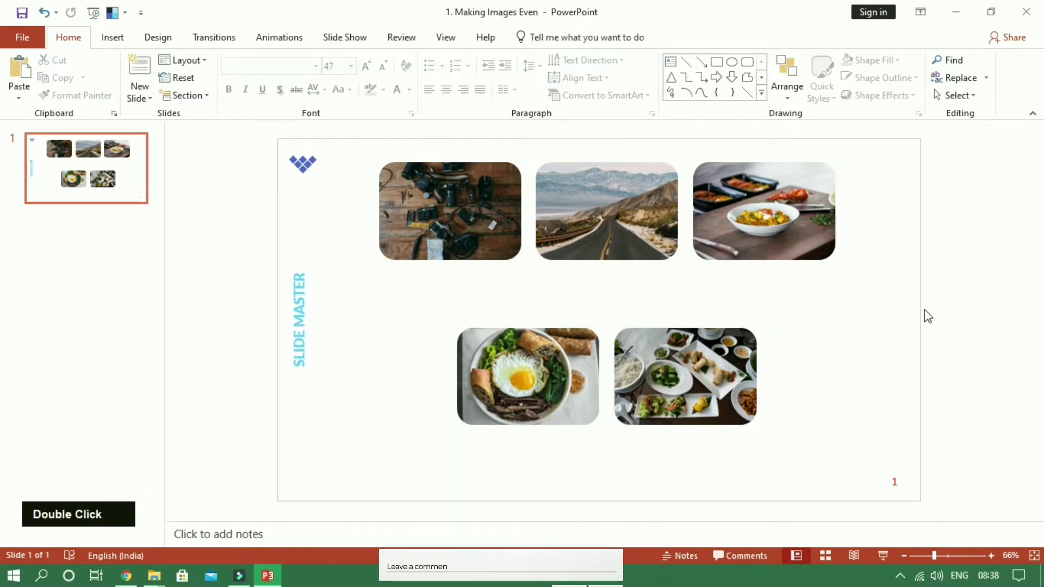
Delete the empty caption text boxes under the top and bottom photo rows
left_click(463, 302)
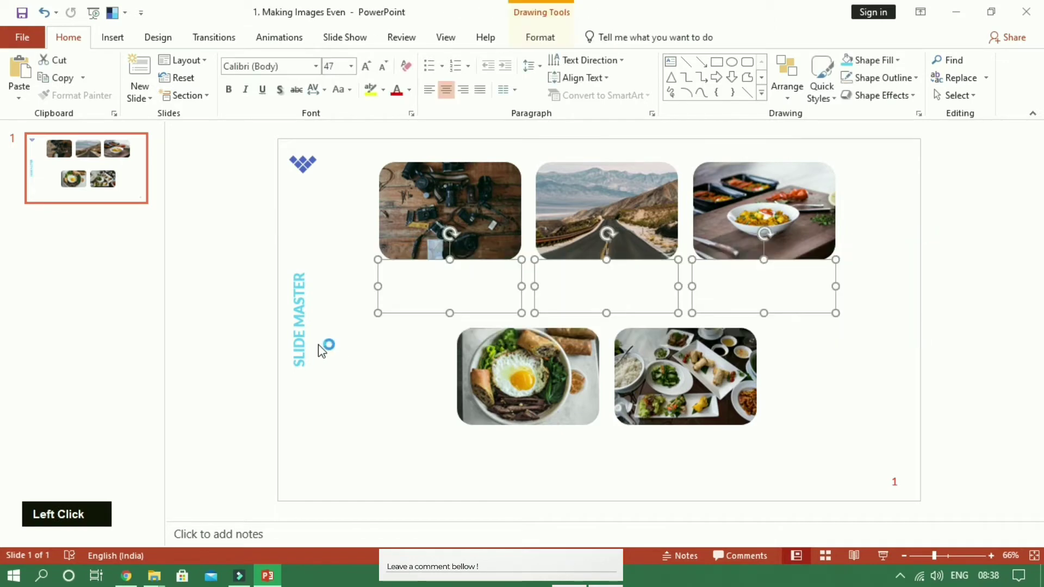
key("Delete")
left_click(560, 443)
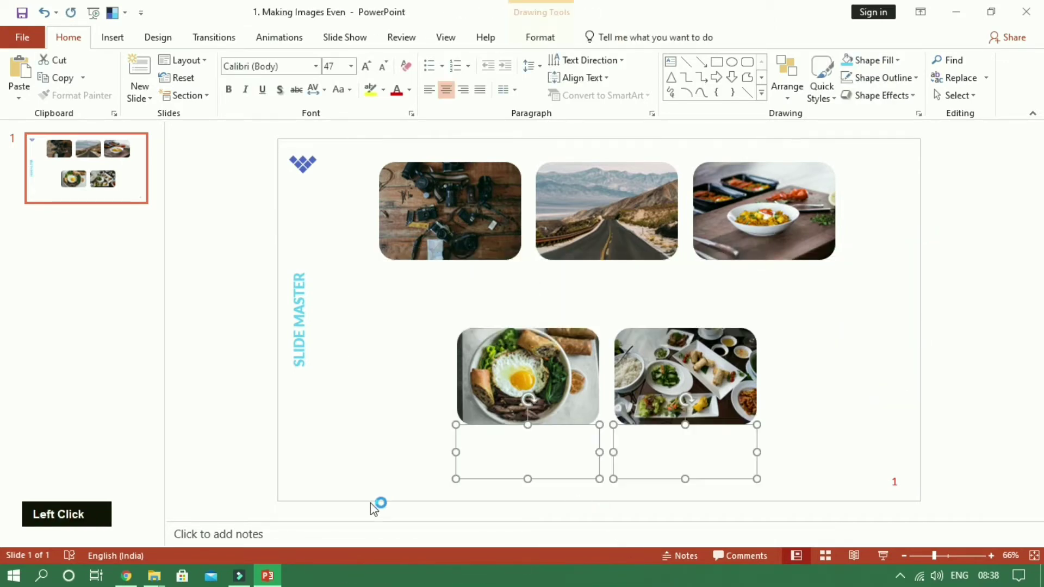
key("Delete")
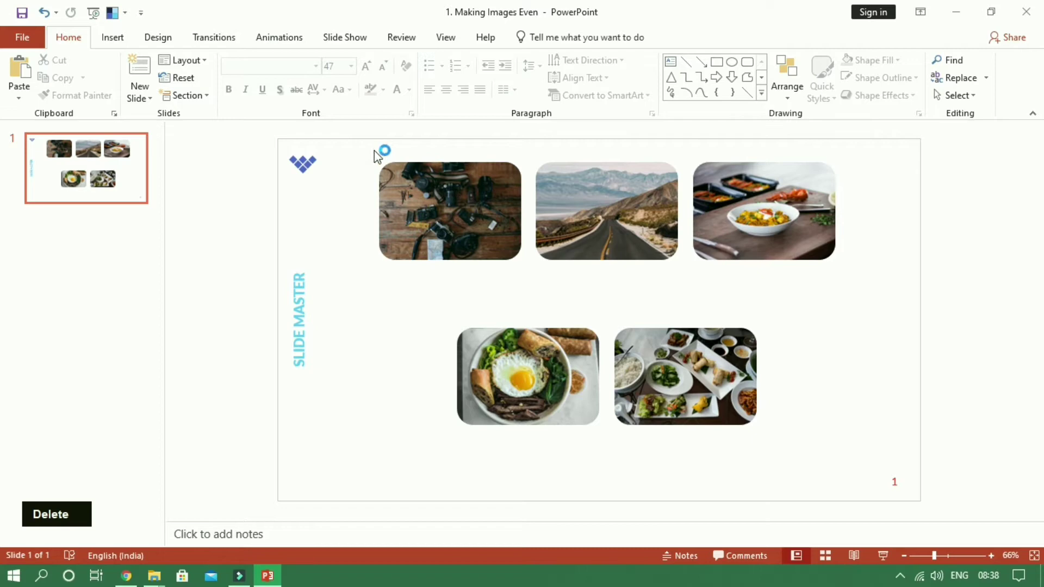
left_click(360, 166)
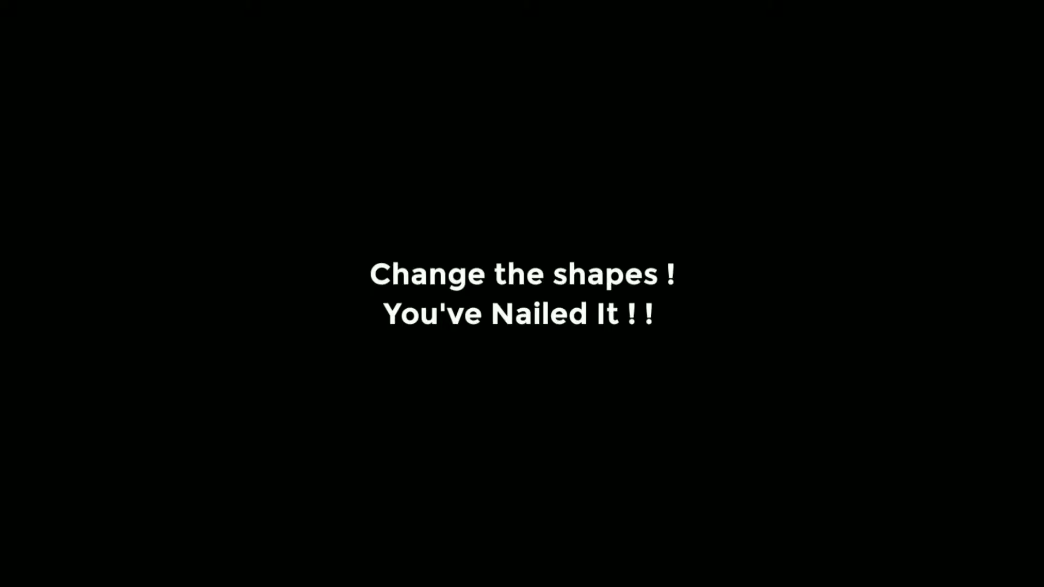
Select all five photos to change their rounded frames to plain rectangles
left_click(160, 70)
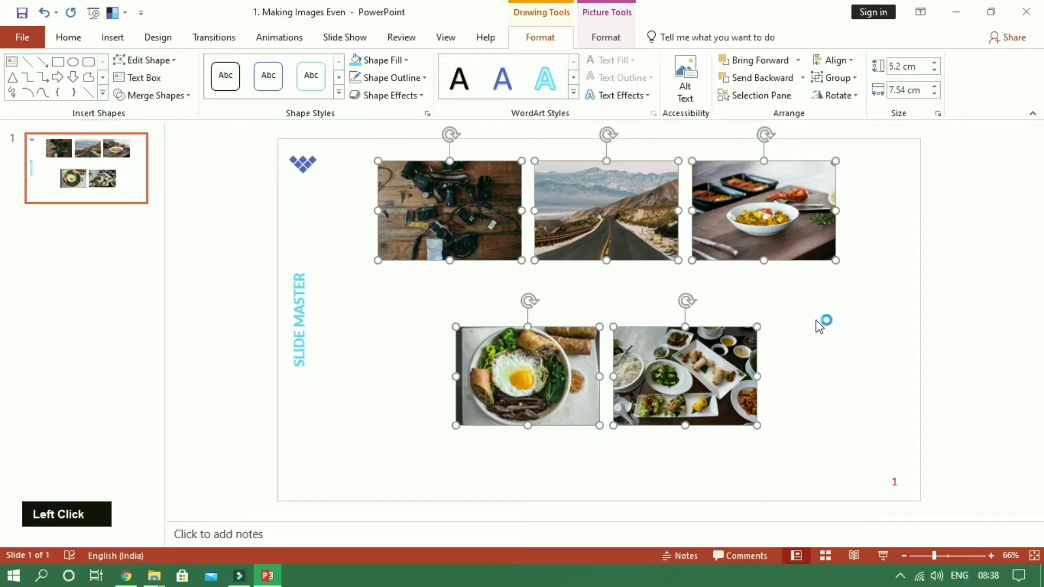
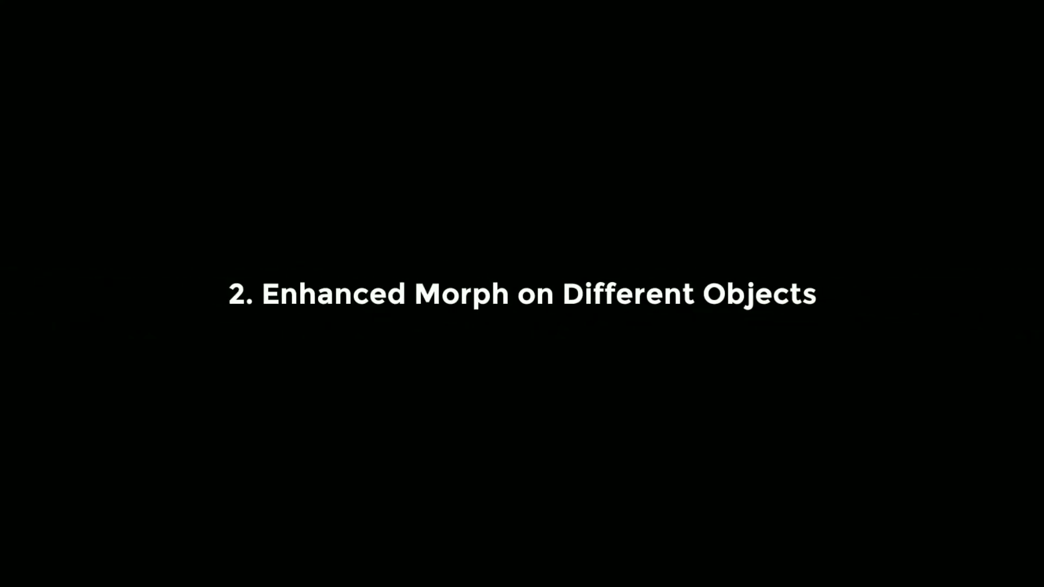
Insert a blue circle from the shapes gallery and duplicate its slide
left_click(124, 45)
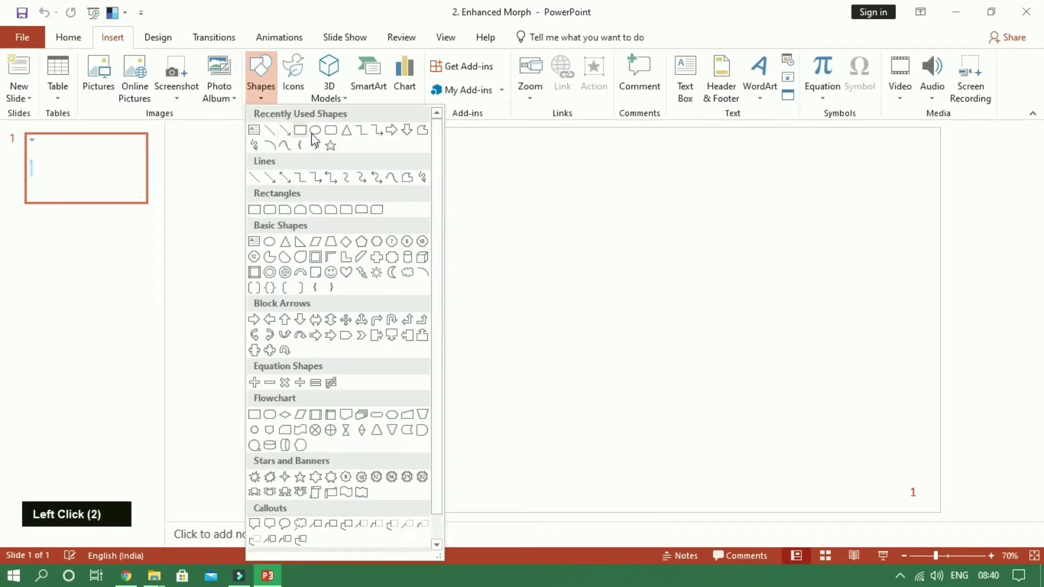
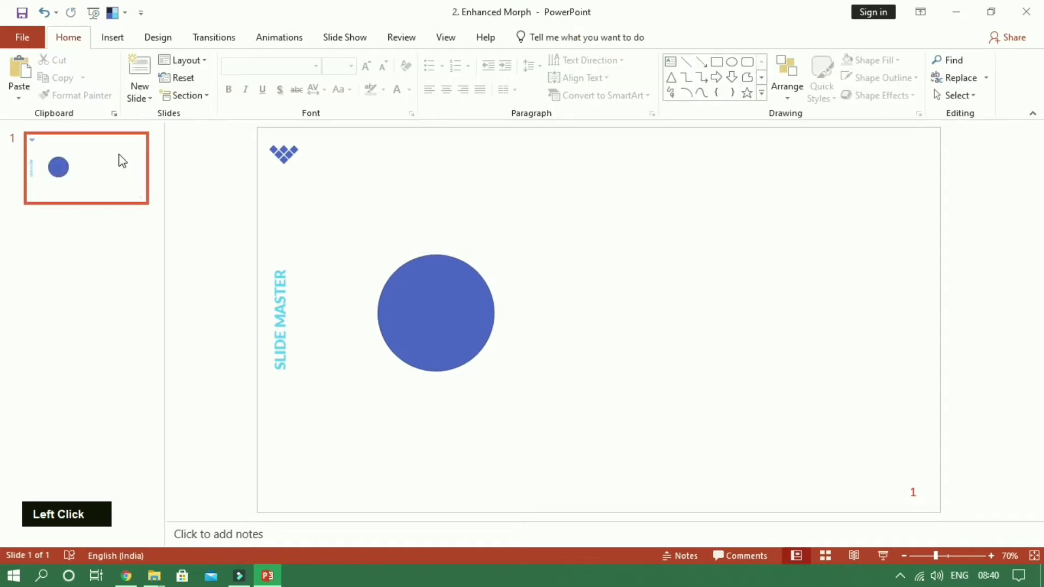
right_click(124, 158)
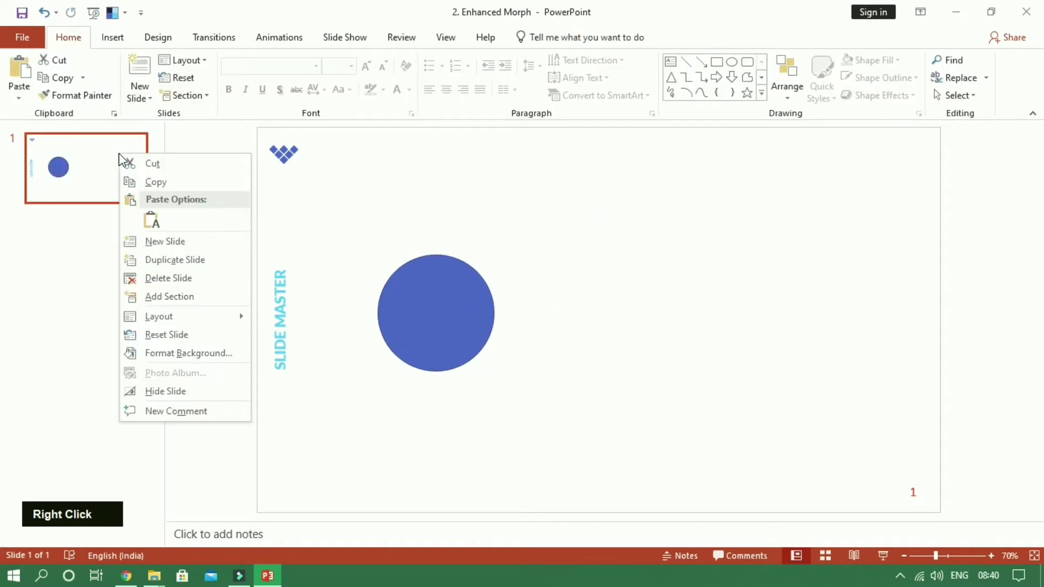
left_click(160, 259)
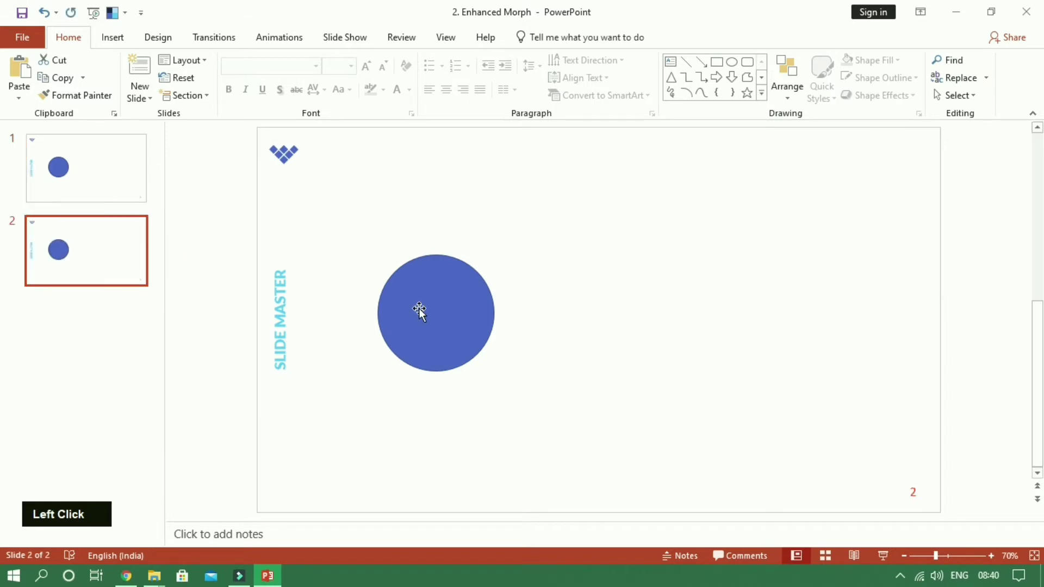
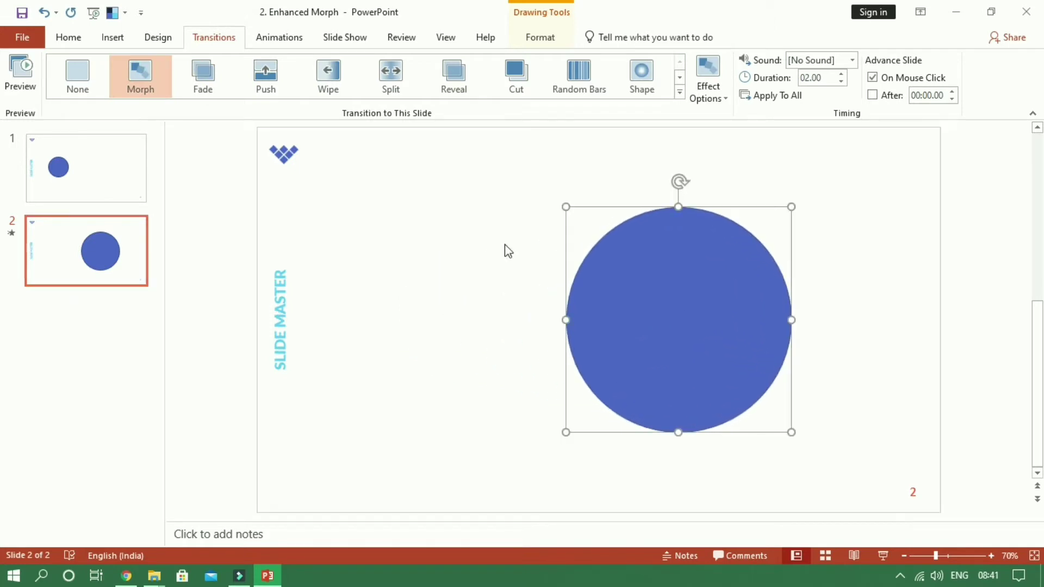
Enlarge and shift the circle on slide 2 and give it a Morph transition
left_click(300, 267)
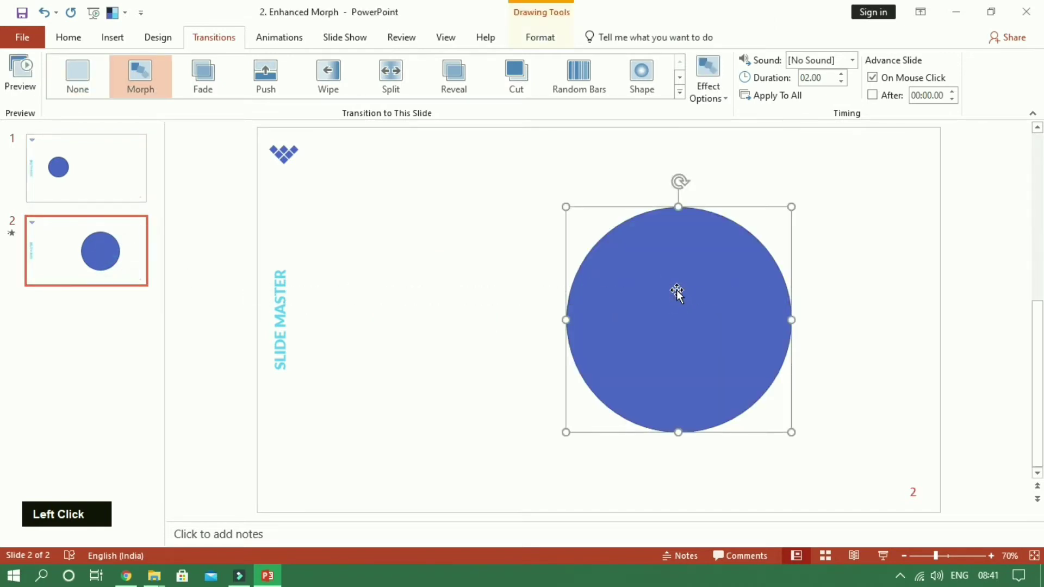
key("Delete")
left_click(109, 48)
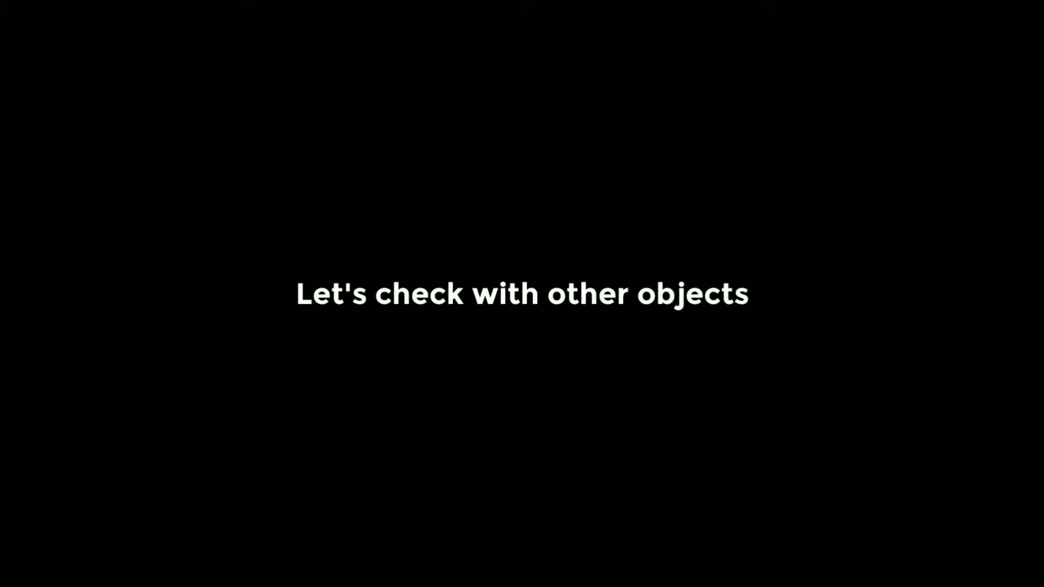
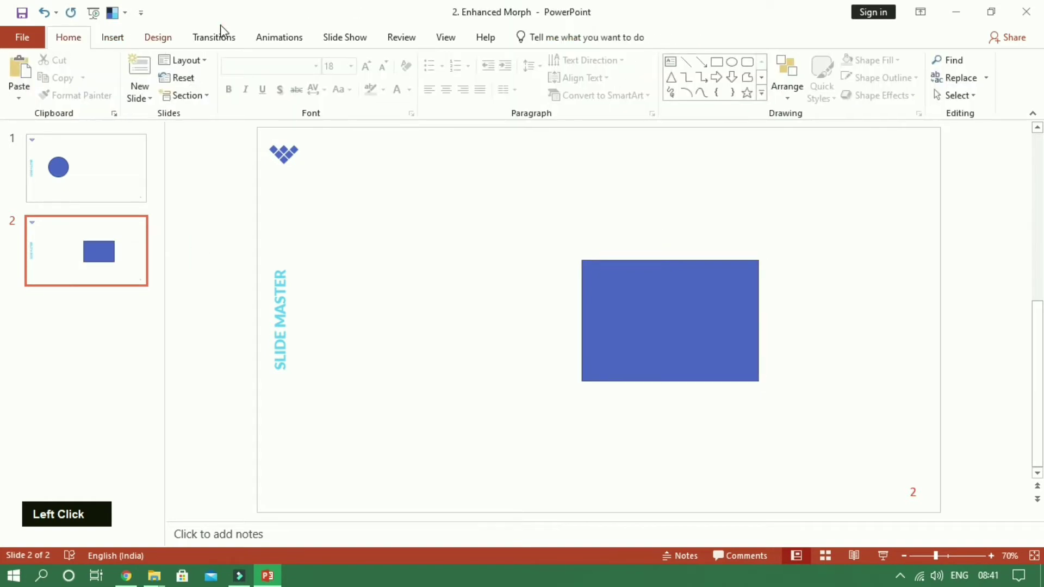
Apply Morph to slide 2's blue rectangle and preview the circle reshaping into it from slide 1
double_click(218, 42)
left_click(149, 226)
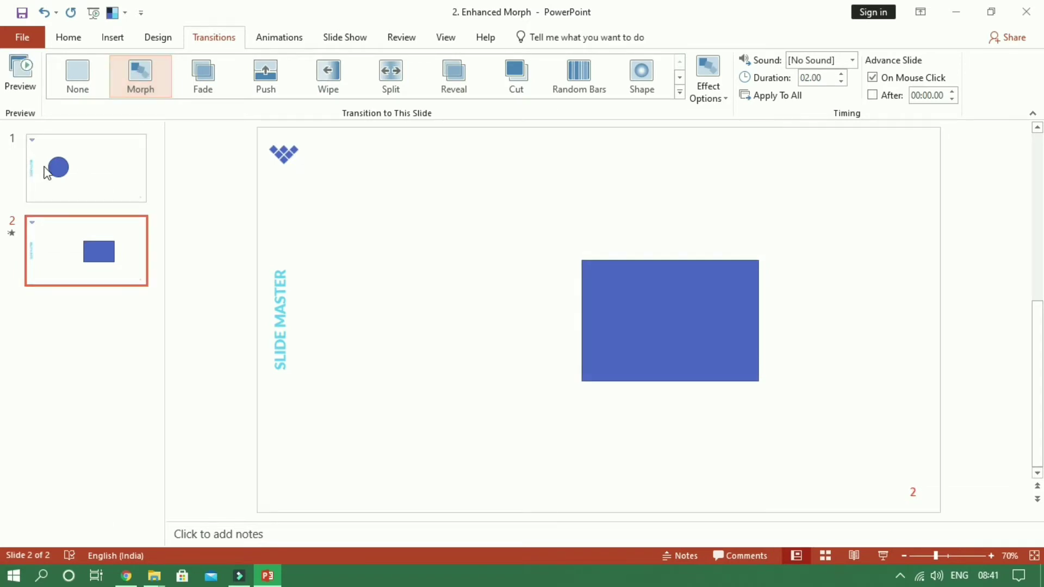
left_click(27, 72)
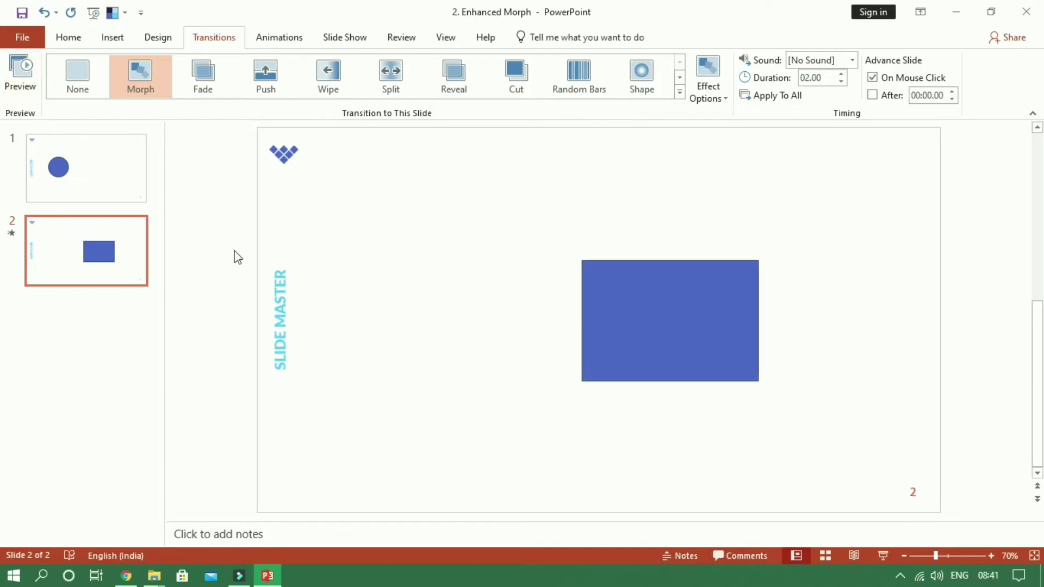
left_click(975, 104)
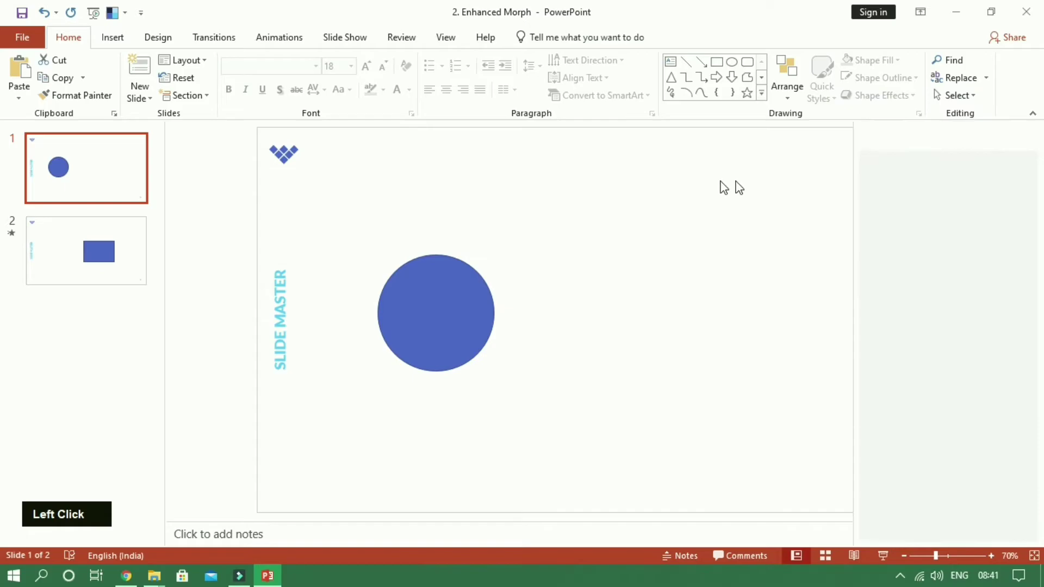
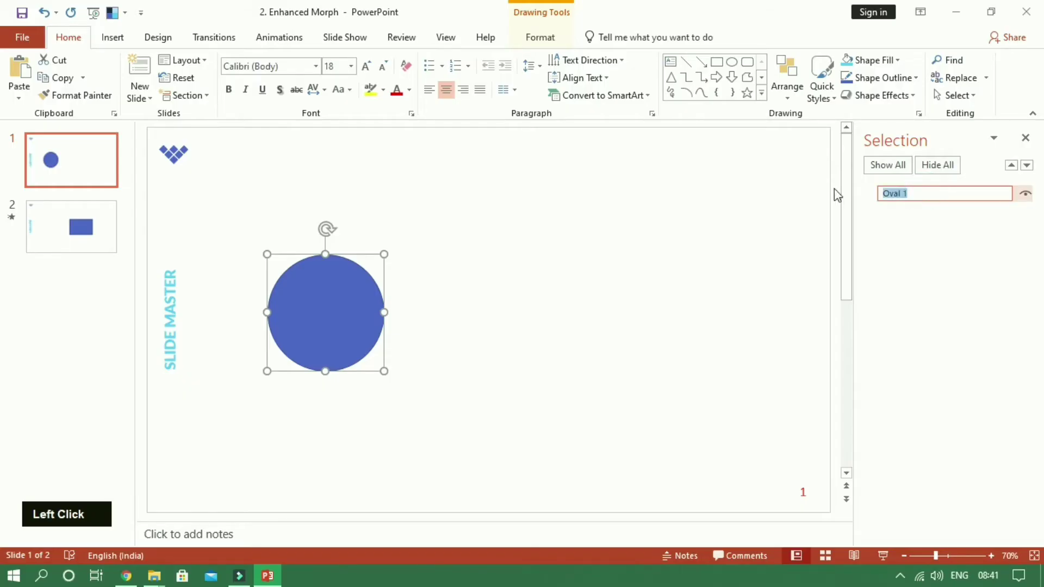
Rename the circle to !!Morph in the Selection Pane and confirm
key("shift+1")
key("shift+1")
key("shift+m")
type("o")
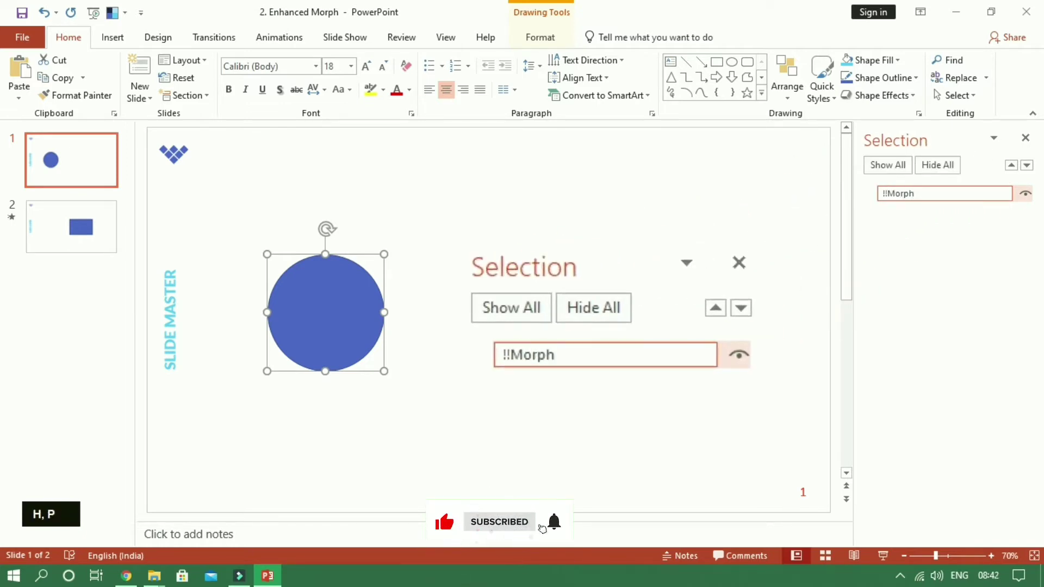
left_click(959, 285)
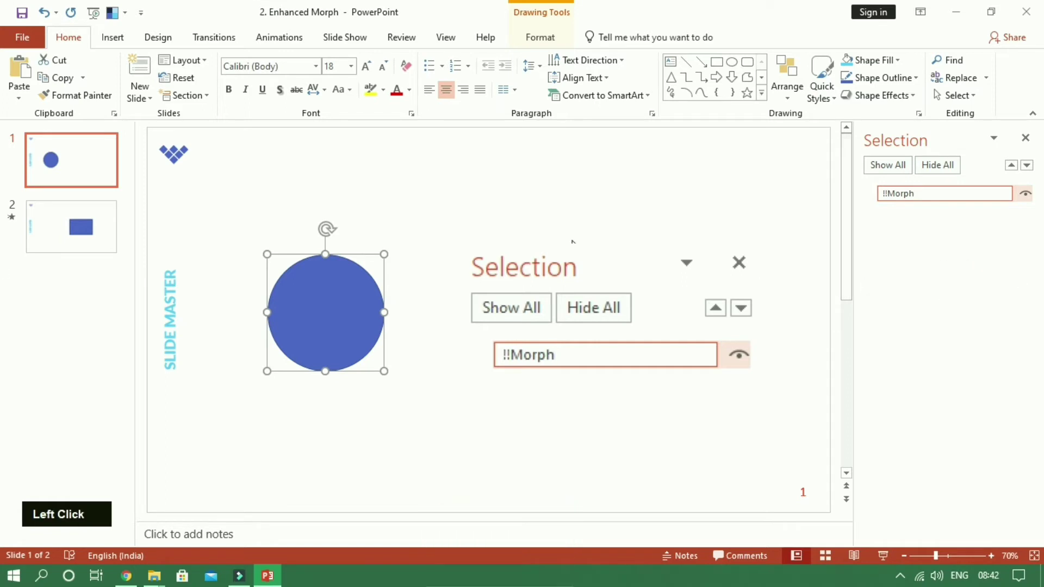
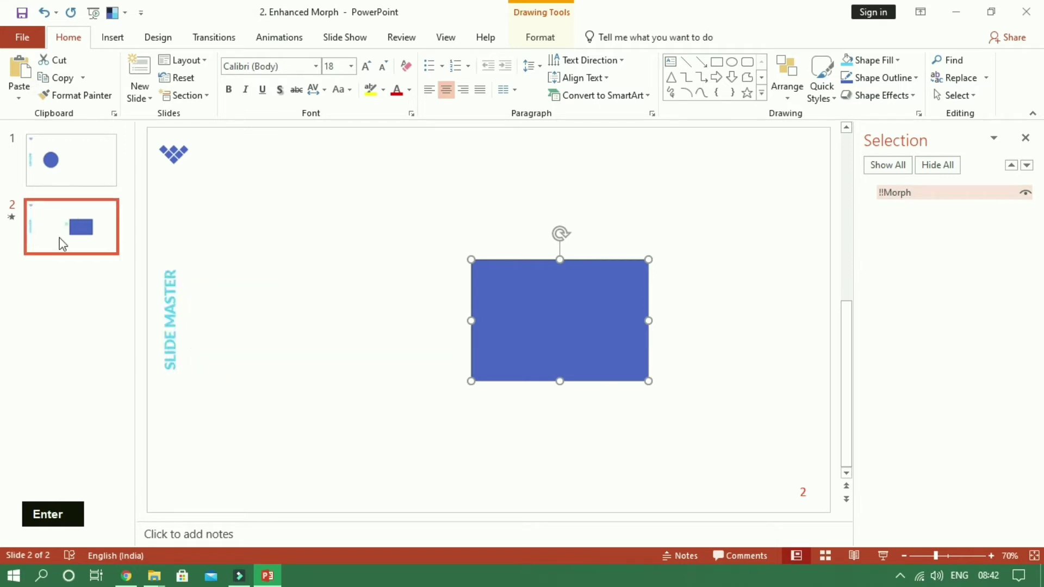
Preview the Morph transition into slide 2's rectangle three times
left_click(57, 303)
double_click(58, 302)
left_click(123, 132)
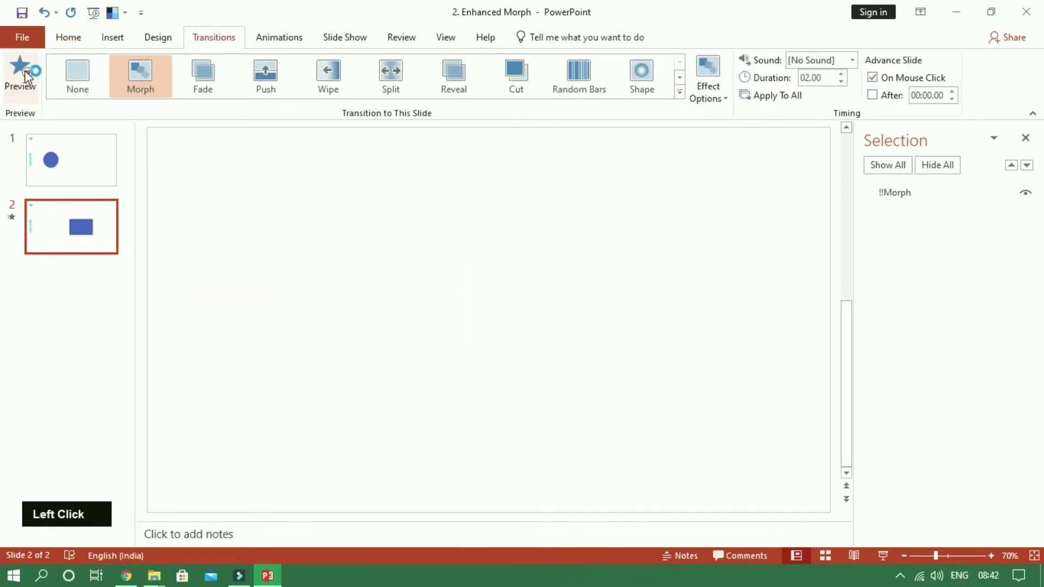
left_click(26, 89)
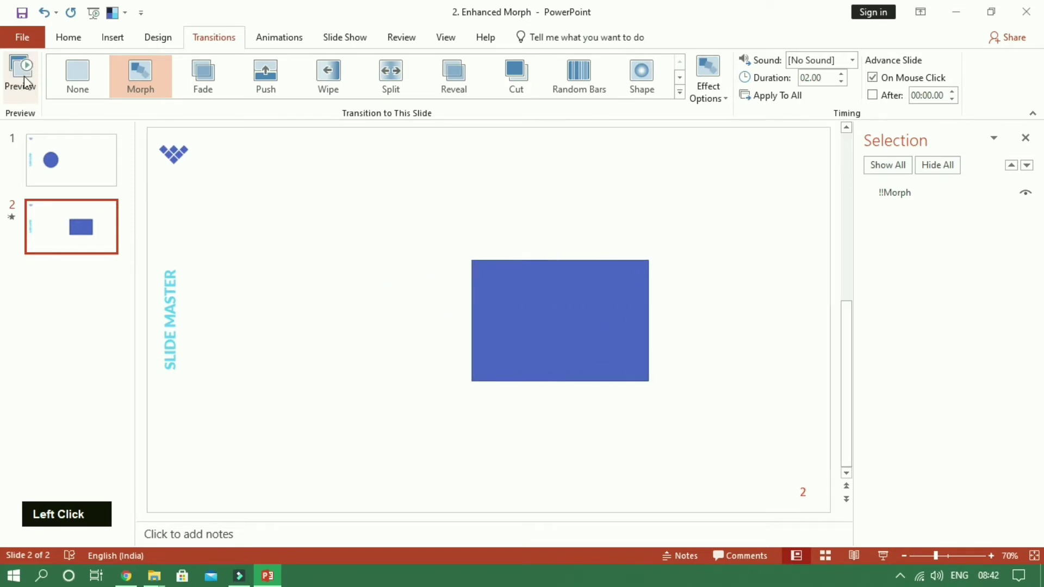
left_click(28, 83)
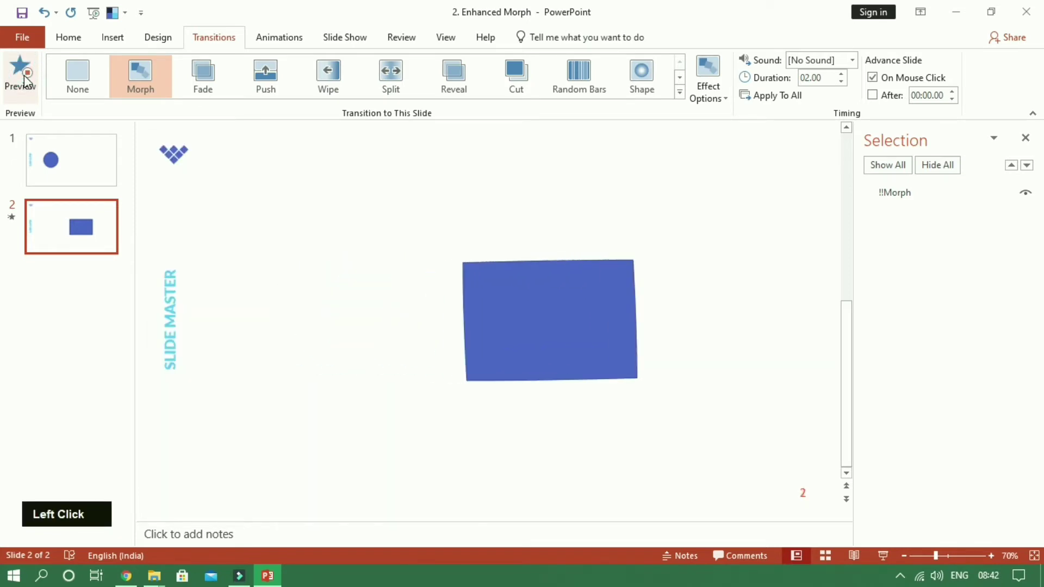
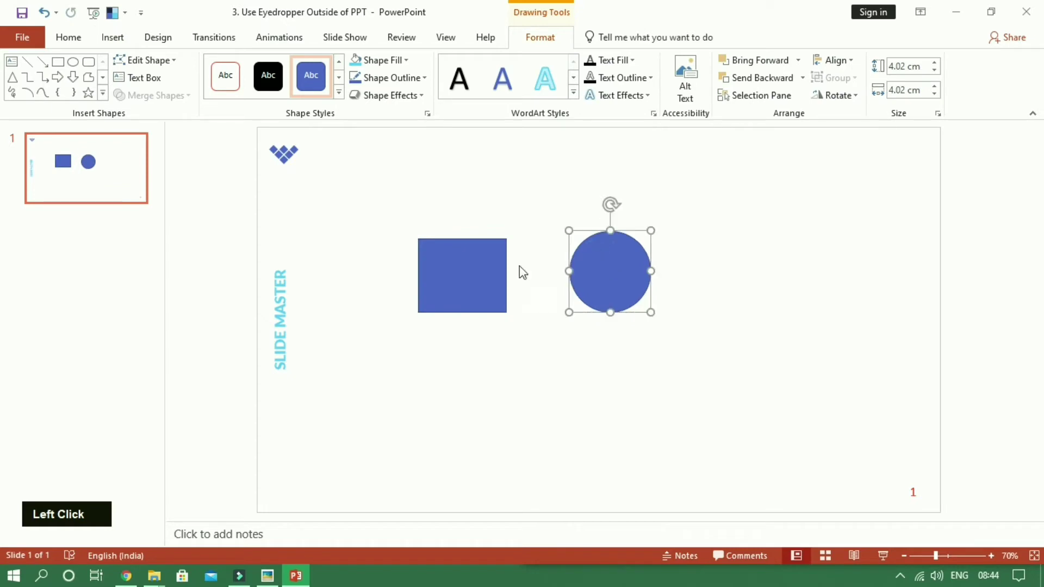
Change the square's fill to light blue from its right-click menu
right_click(516, 409)
left_click(523, 539)
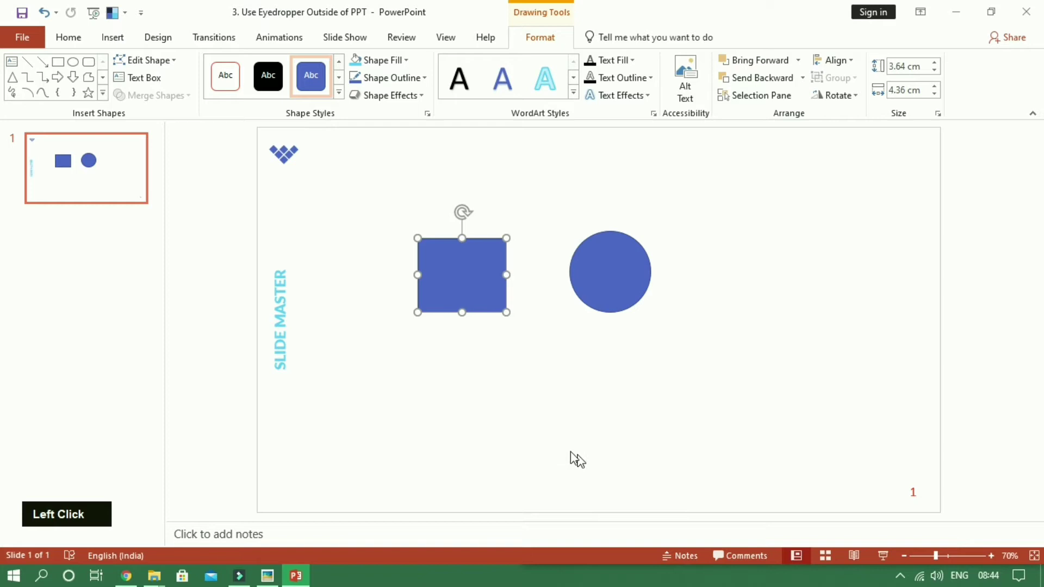
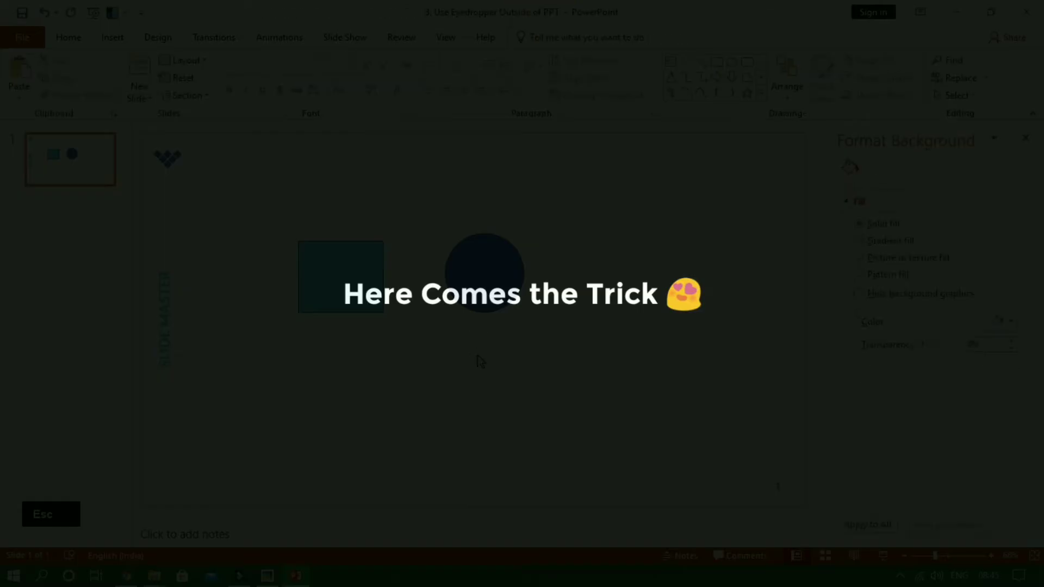
Snap the deck beside the palette image and give the circle a gradient fill with eyedropped F3B64F stop colours
key("super+Left")
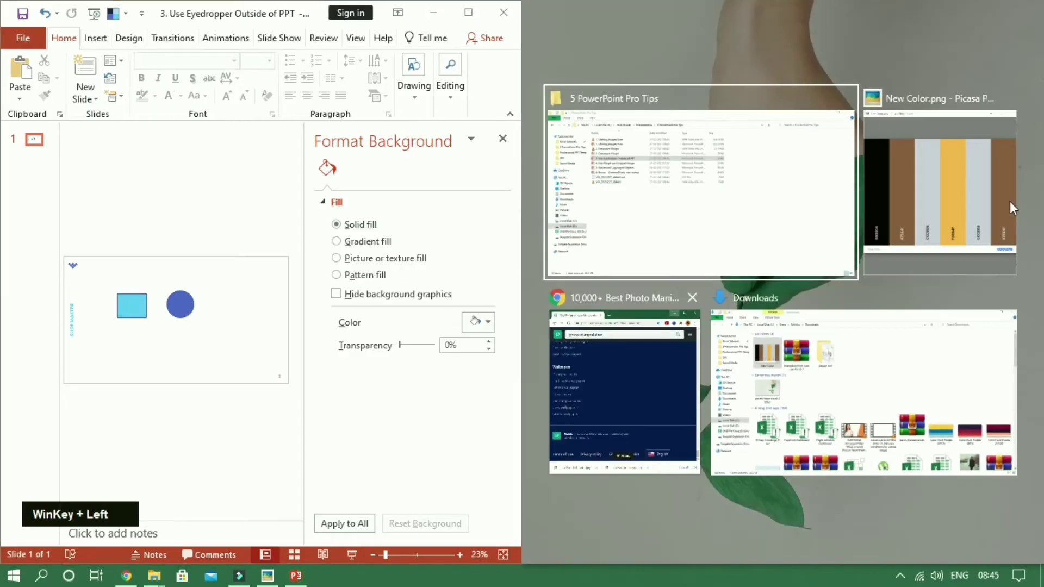
left_click(390, 326)
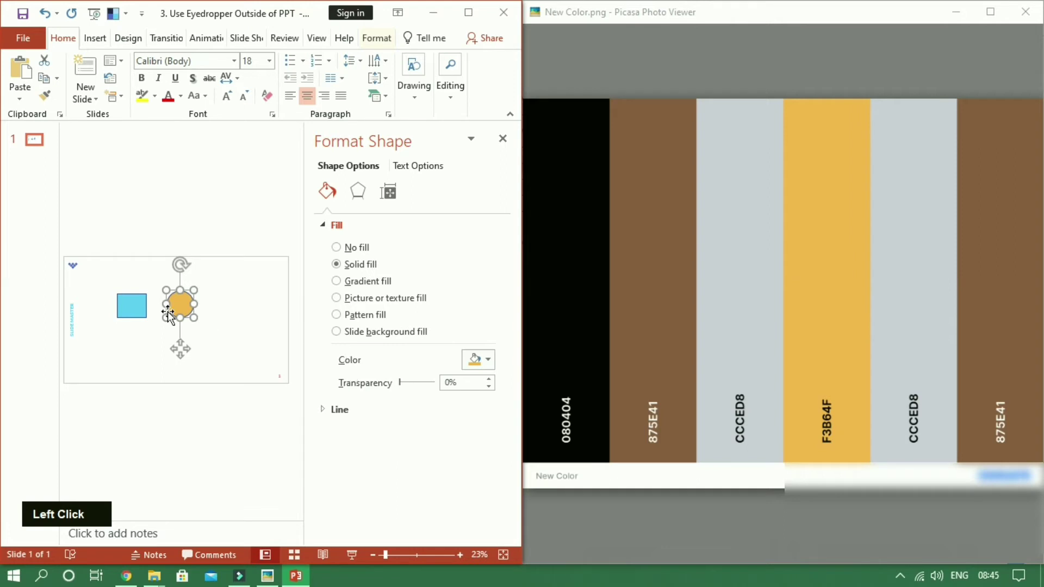
left_click(432, 359)
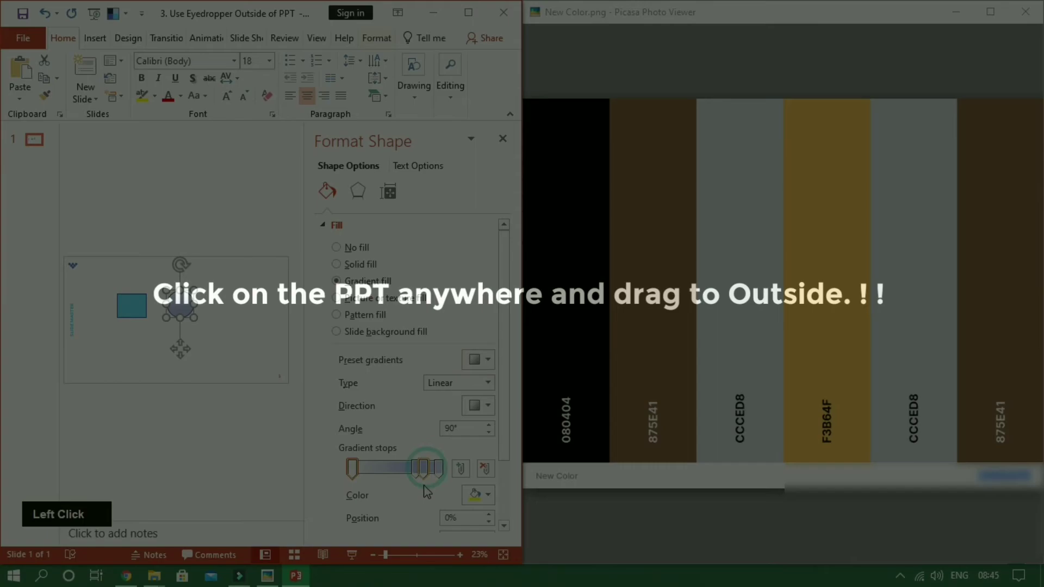
left_click(356, 473)
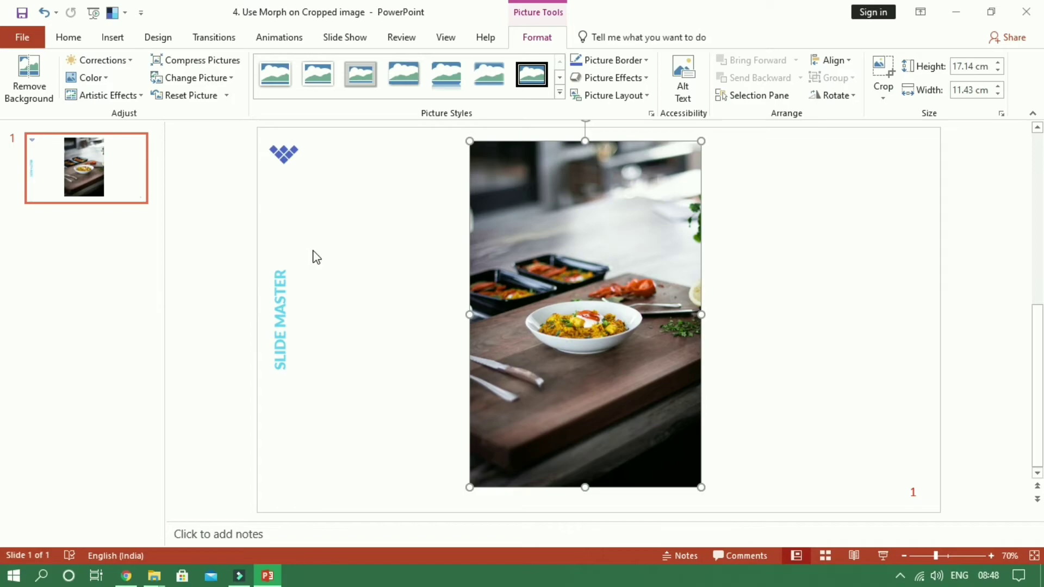
Reset the food photo to its full uncropped picture and size
left_click(544, 252)
double_click(486, 273)
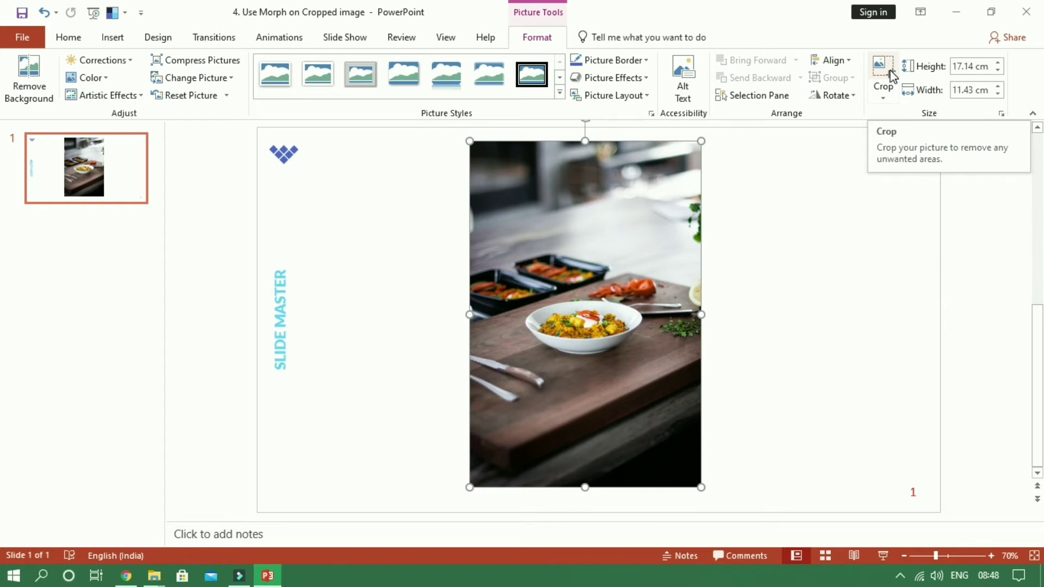
left_click(889, 110)
key("Escape")
left_click(890, 100)
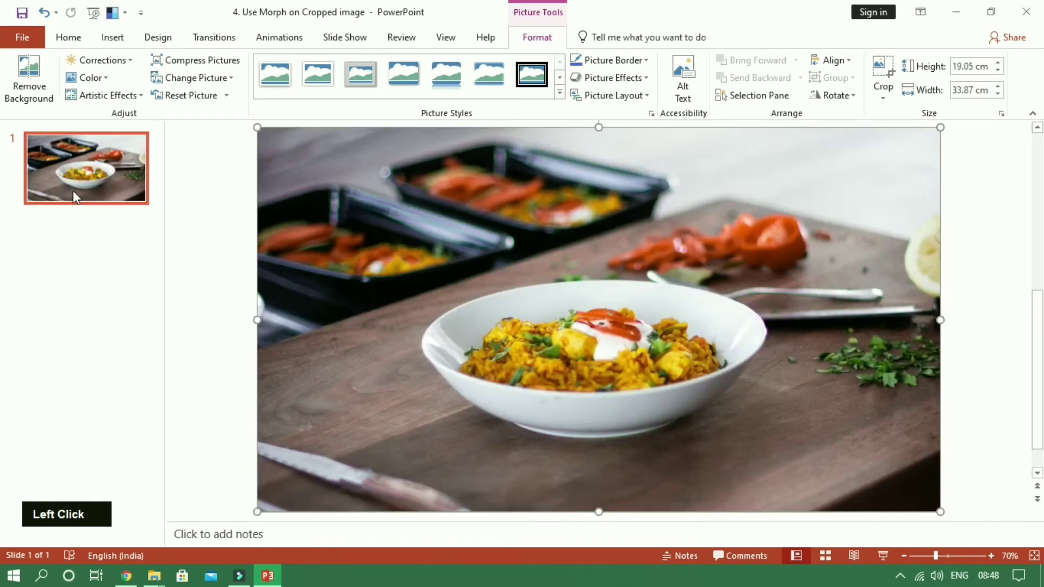
Duplicate the slide and crop slide 2's photo copy to a smaller landscape strip
key("ctrl+d")
left_click(103, 268)
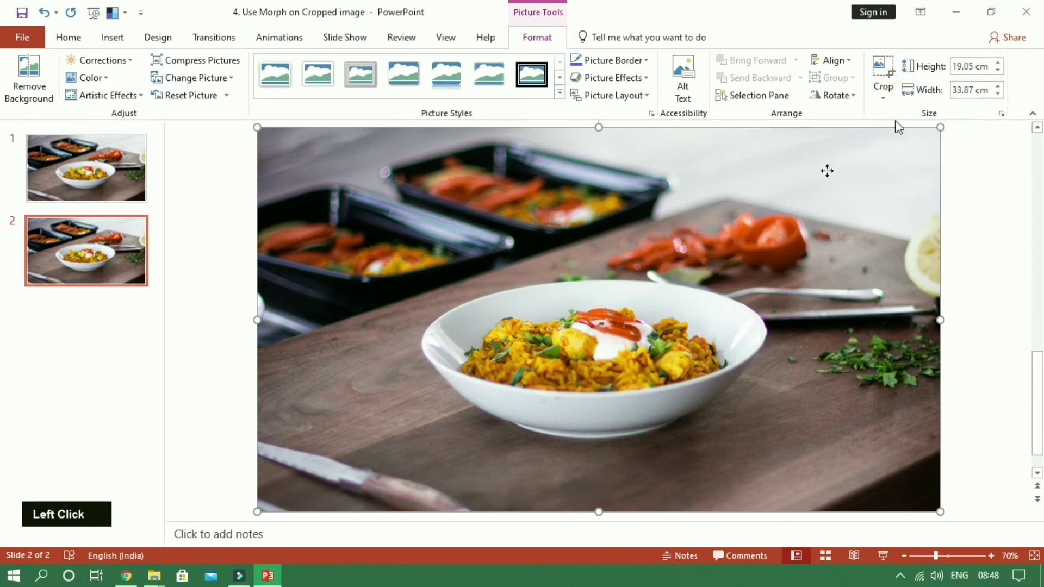
scroll("down", 3)
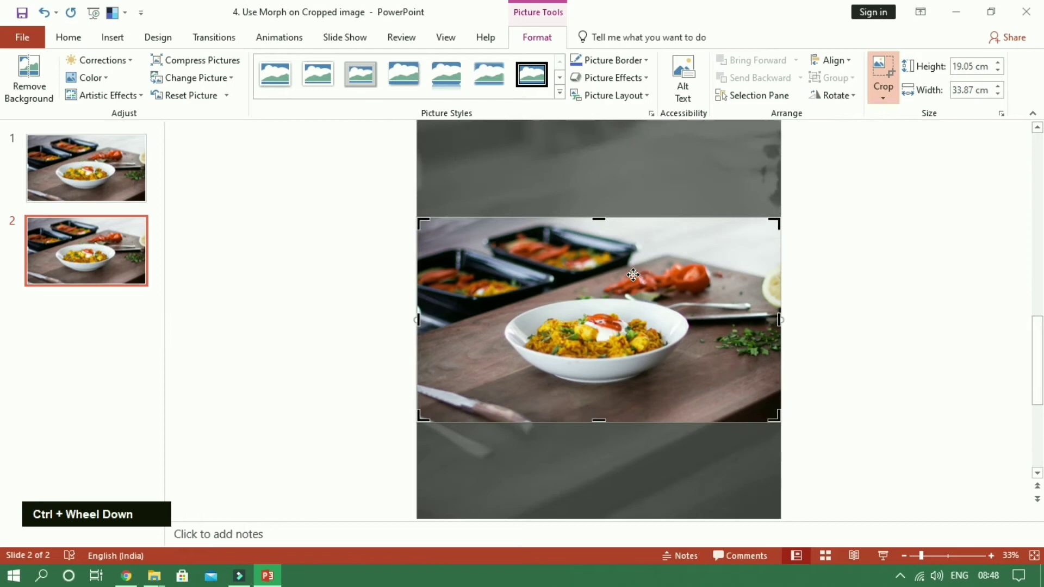
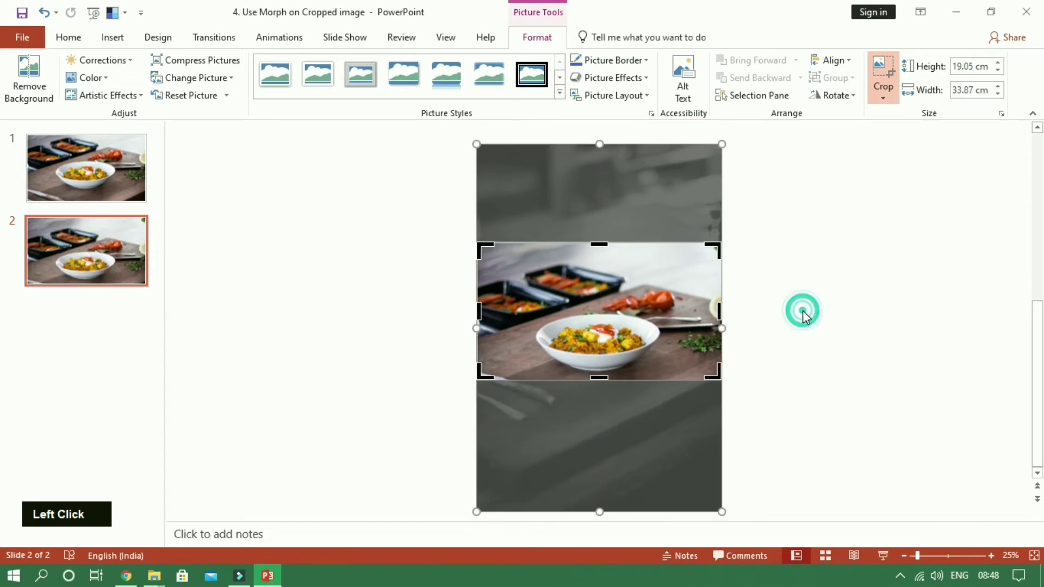
left_click(204, 42)
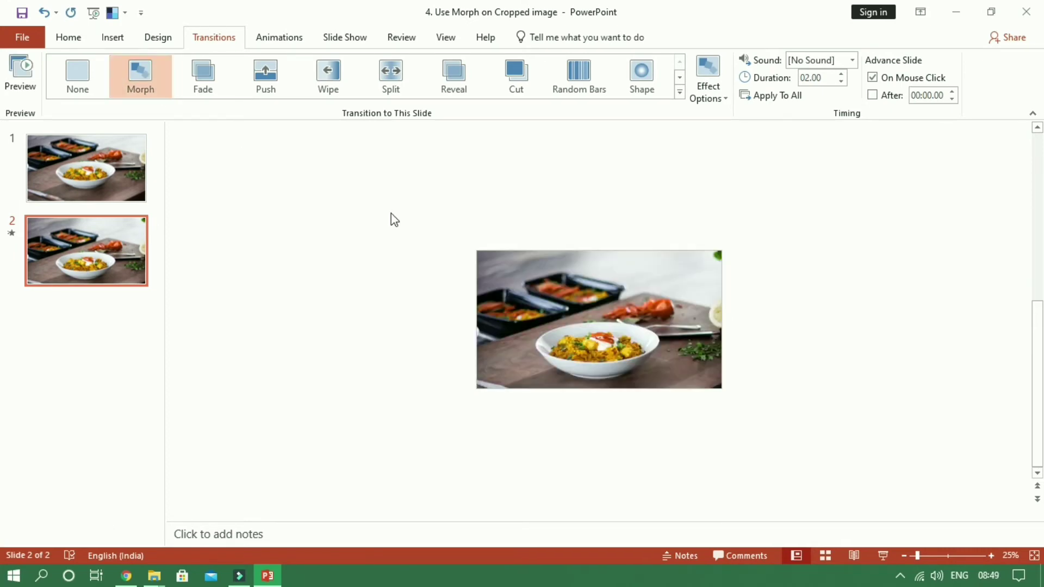
left_click(61, 184)
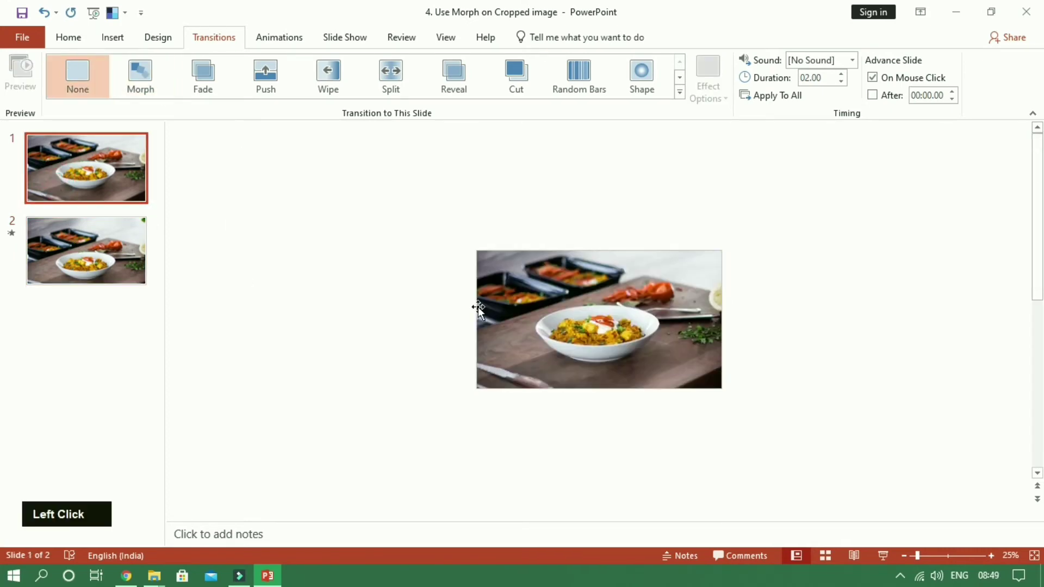
scroll("up", 3)
scroll("up", 3)
left_click(453, 530)
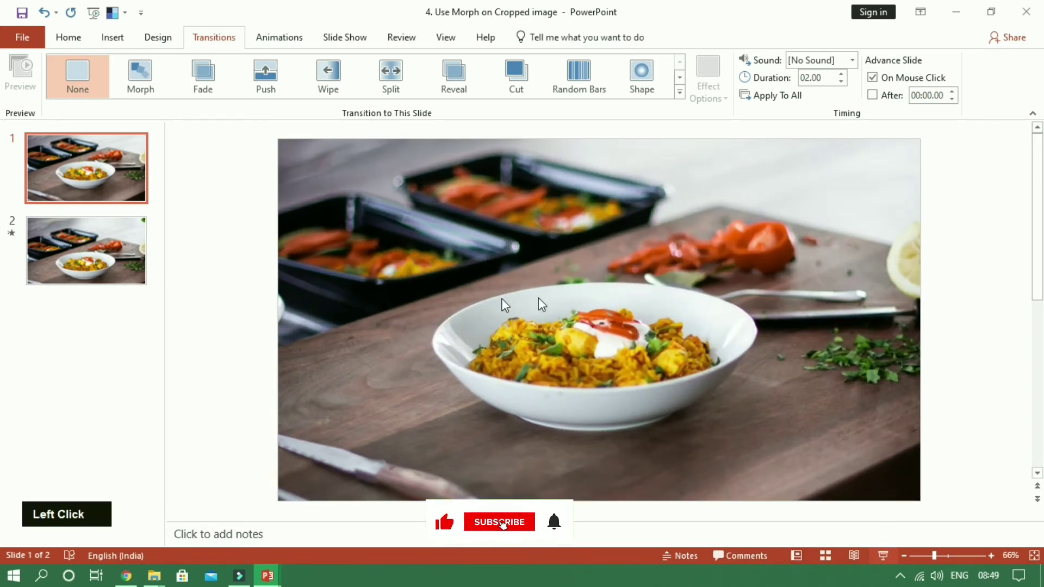
key("Return")
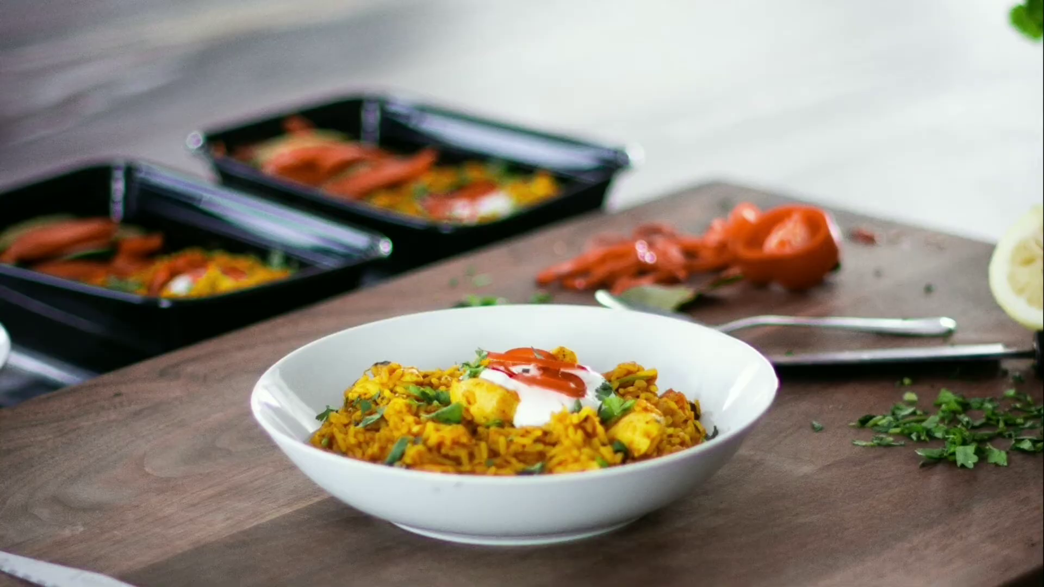
key("Return")
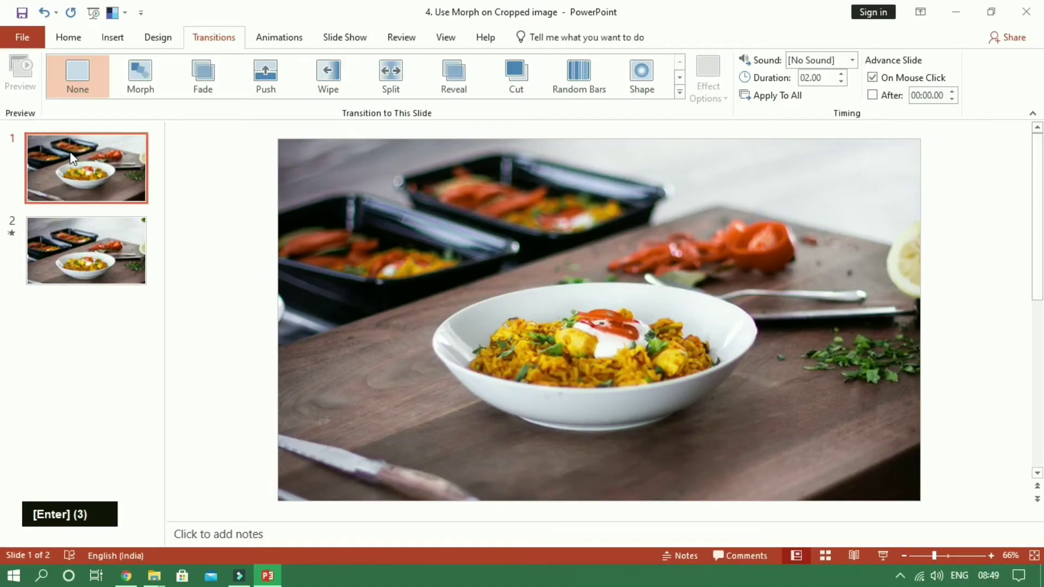
left_click(86, 262)
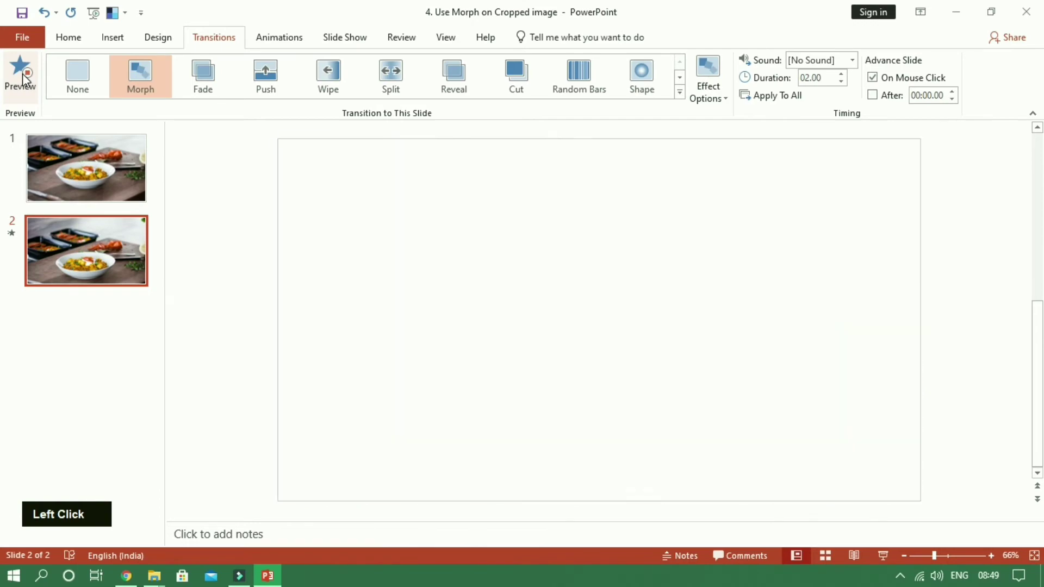
Draw a small blue square on the blank slide from the shapes gallery
left_click(42, 173)
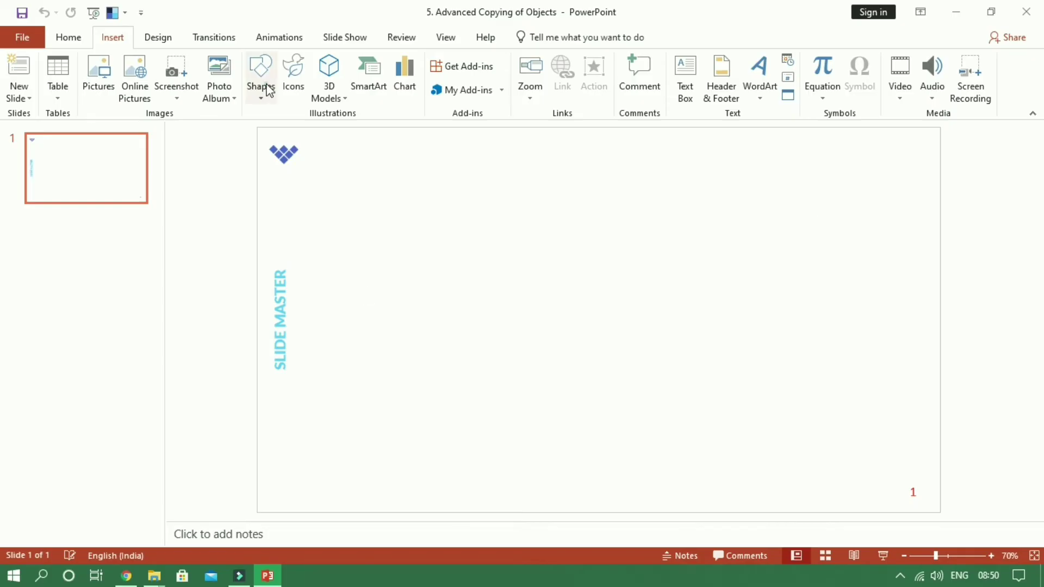
left_click(277, 113)
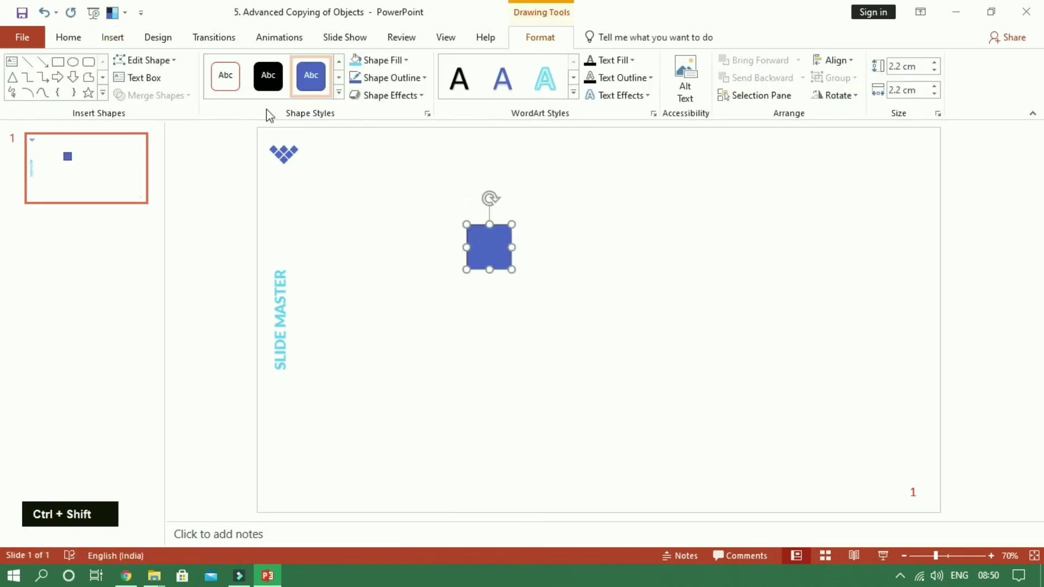
left_click(392, 132)
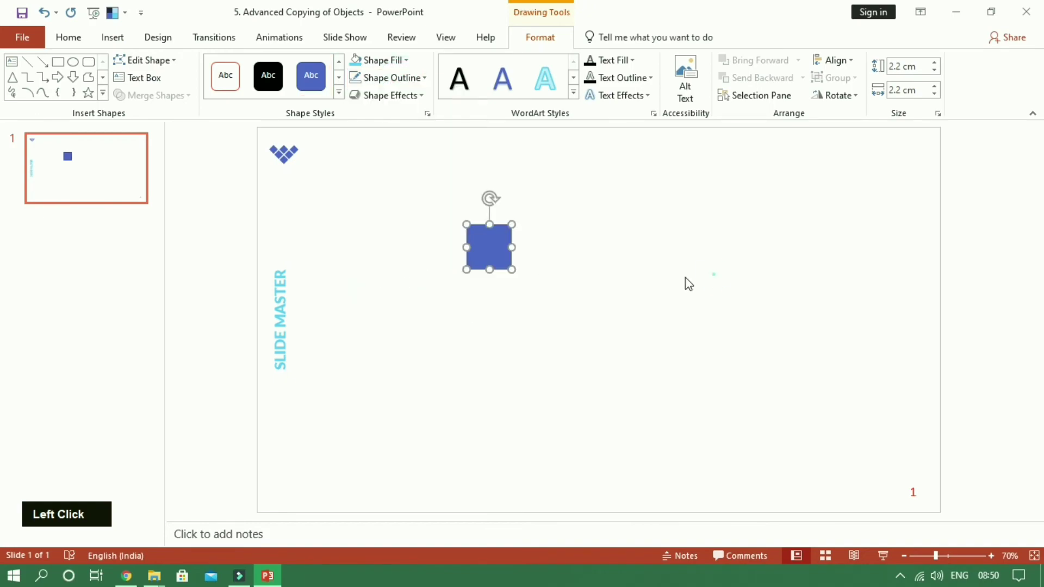
double_click(688, 281)
left_click(499, 250)
Copy and paste the square twice, each copy landing offset over the original
key("ctrl+c")
key("ctrl+v")
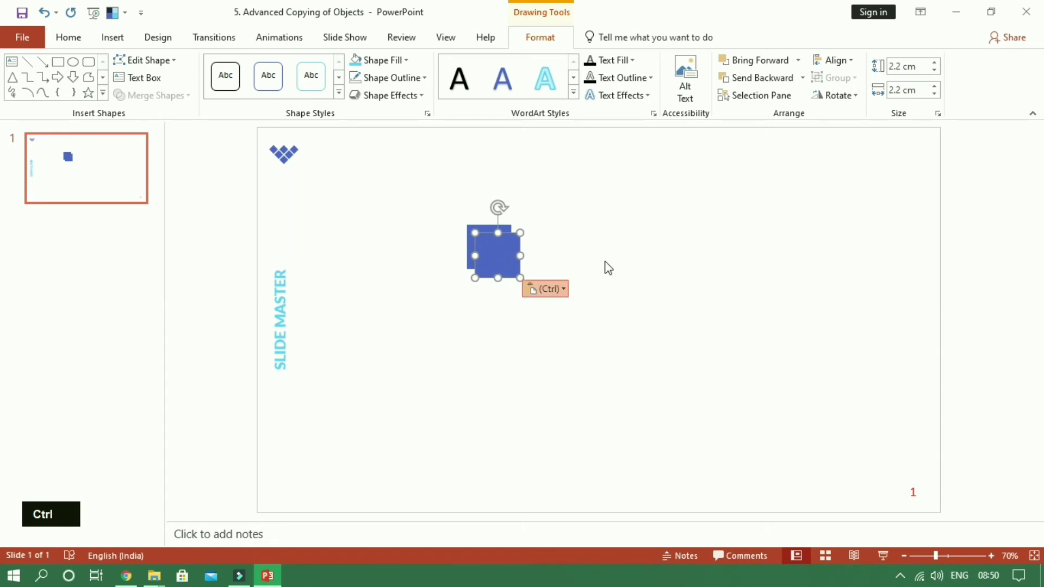
left_click(614, 269)
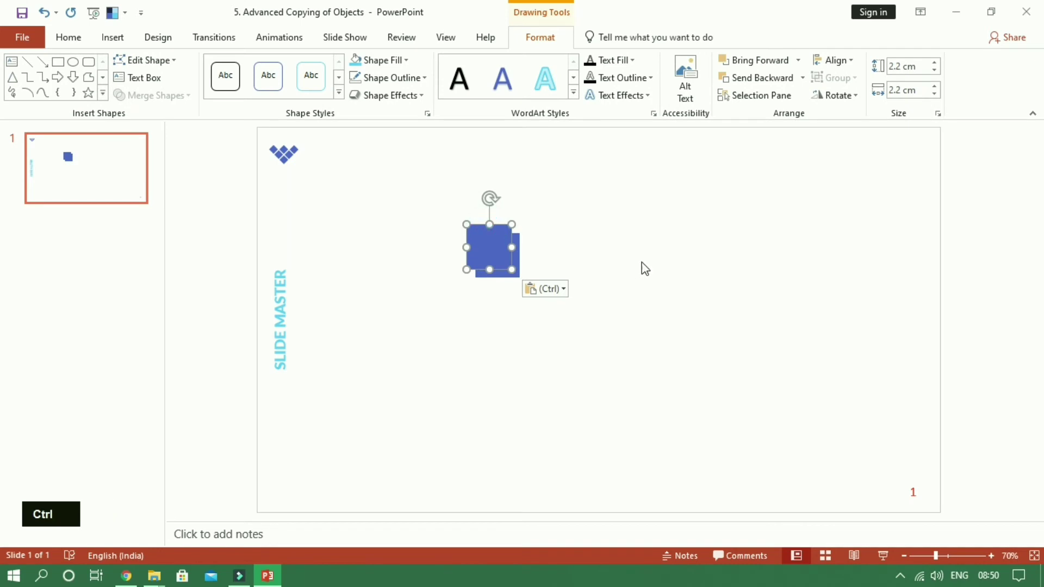
key("ctrl+c")
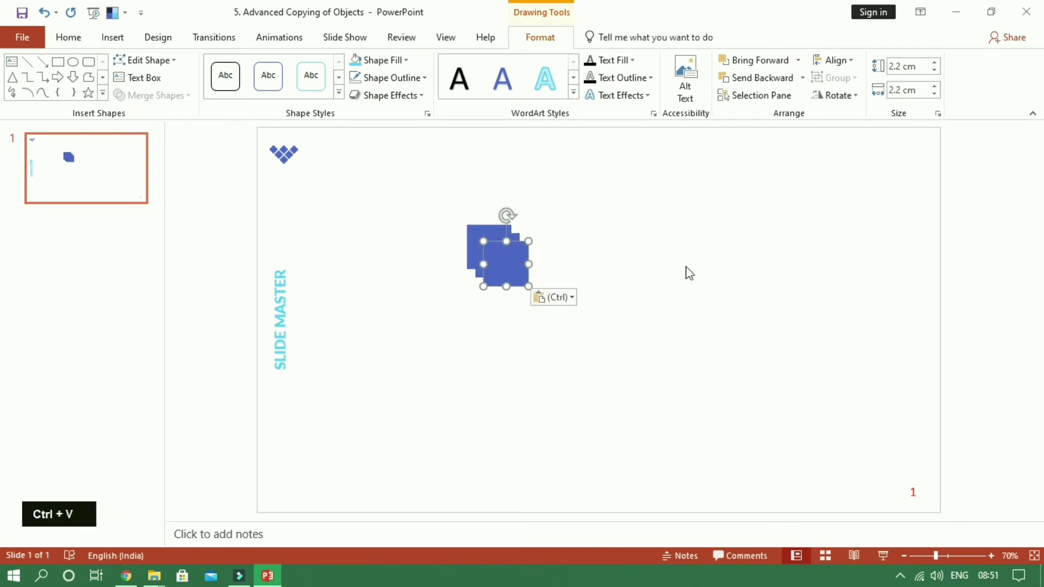
left_click(733, 266)
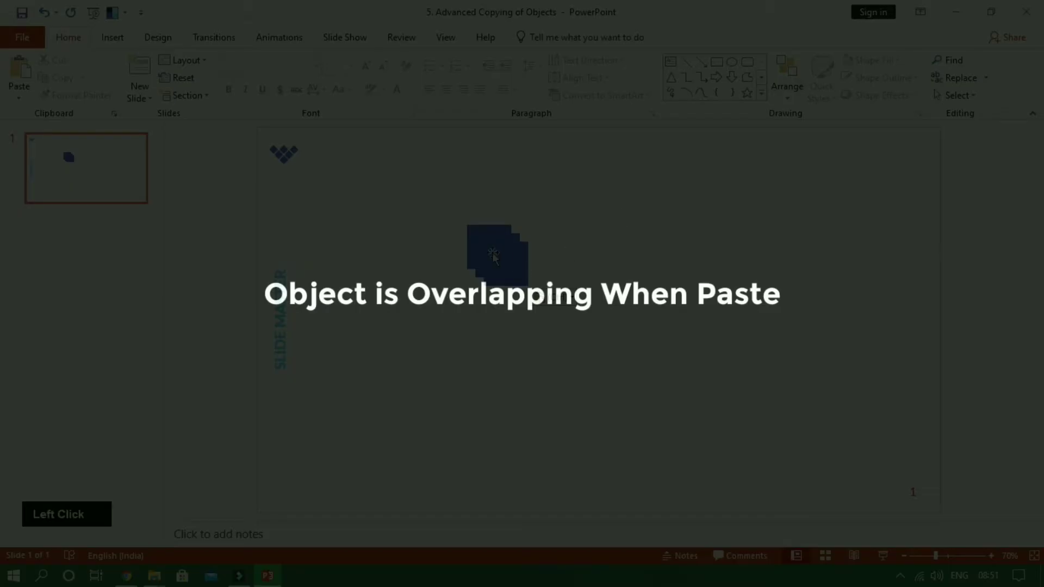
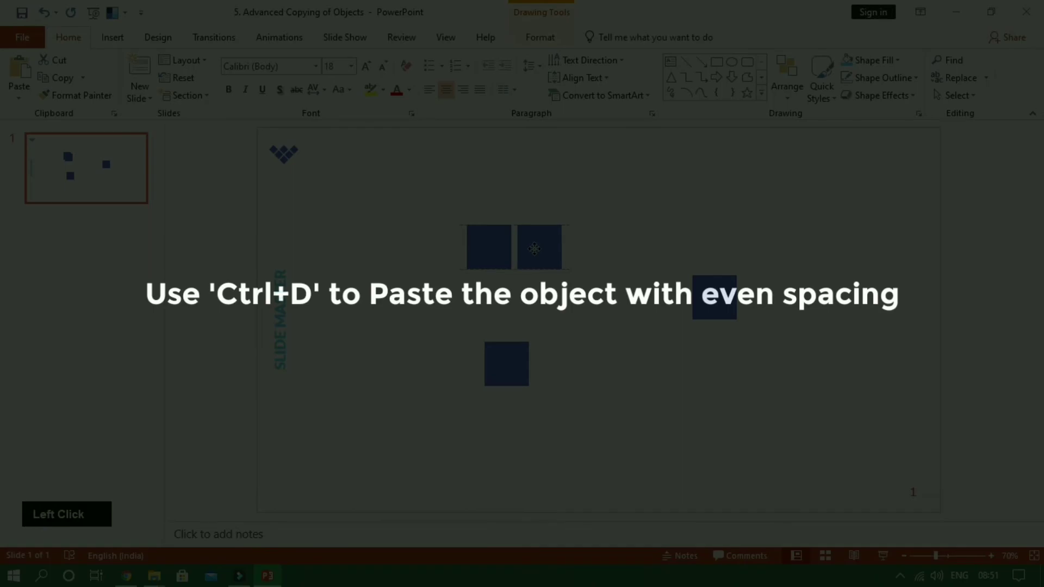
Duplicate the square with Ctrl+D into an evenly spaced row and delete two leftover squares
left_click(539, 254)
key("ctrl+d")
key("ctrl+d")
key("ctrl+d")
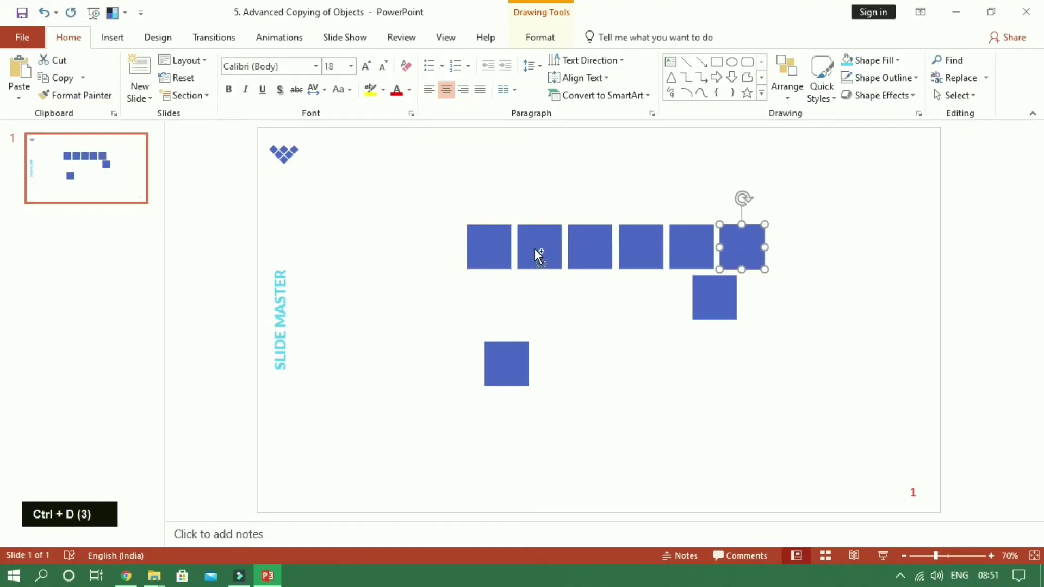
key("ctrl+d")
left_click(725, 308)
key("Delete")
left_click(511, 376)
key("Delete")
Duplicate the whole row downward with Ctrl+D into a six-row grid of squares
left_click(805, 339)
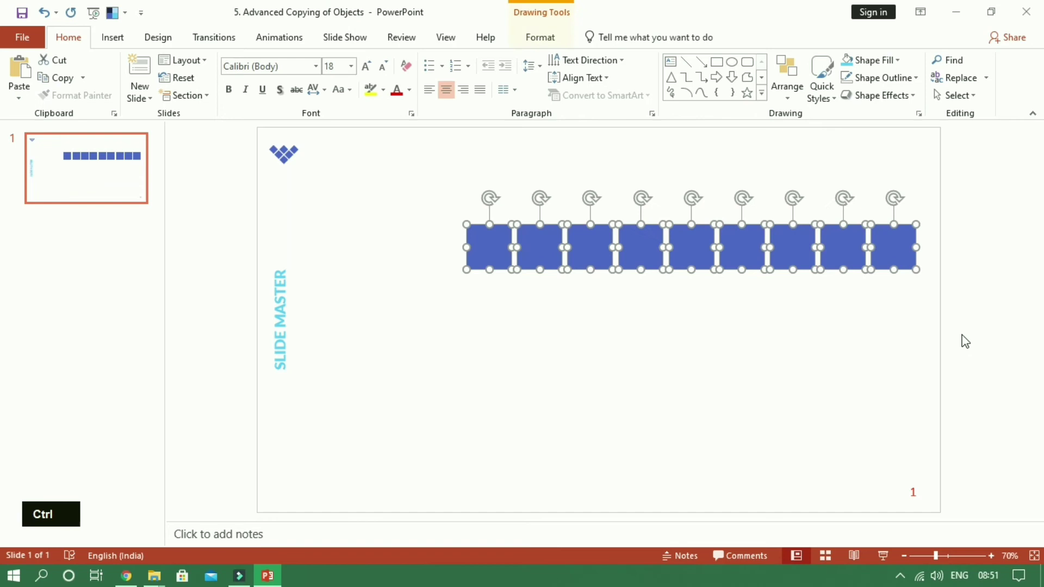
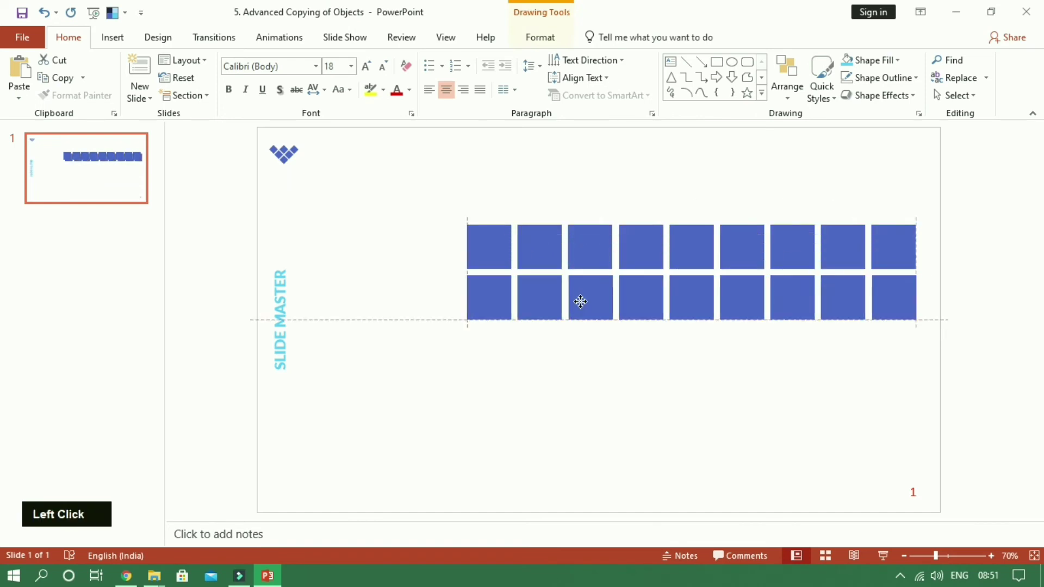
key("ctrl+d")
key("ctrl+d")
key("ctrl+d")
left_click(449, 246)
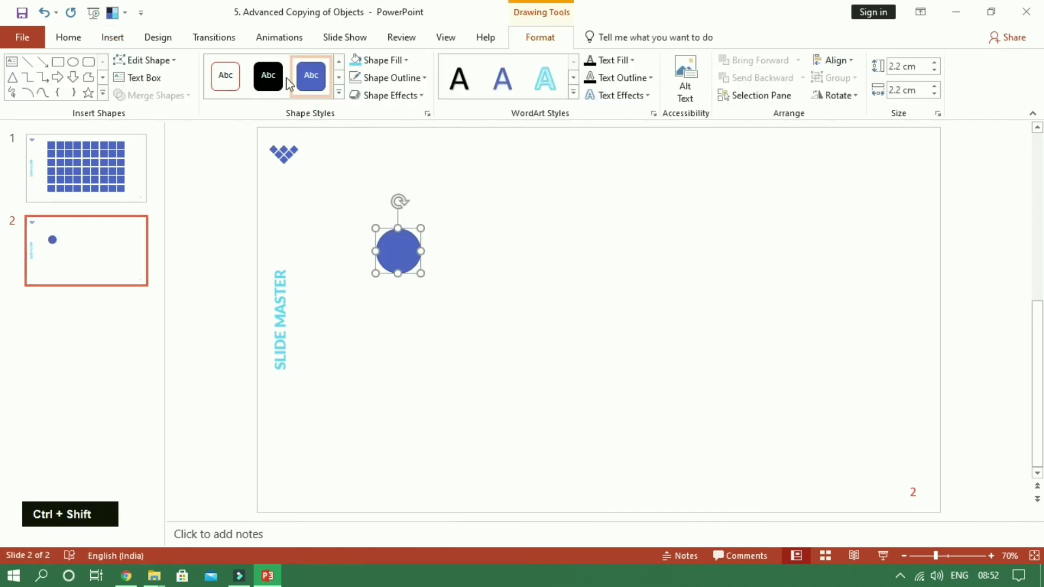
Give the circle a solid blue style and duplicate it with Ctrl+D into an evenly spaced row
left_click(365, 103)
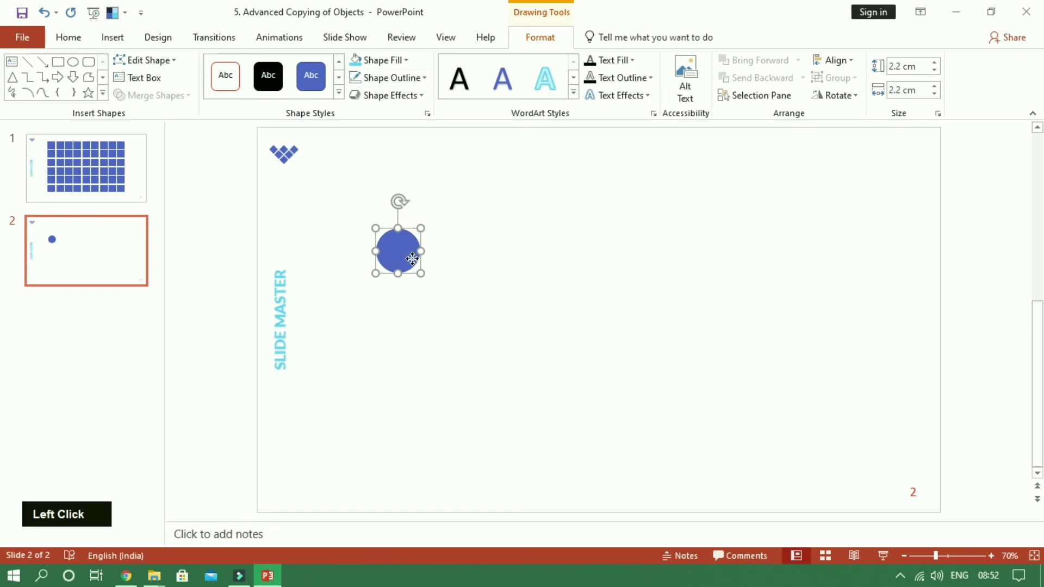
double_click(427, 285)
left_click(554, 304)
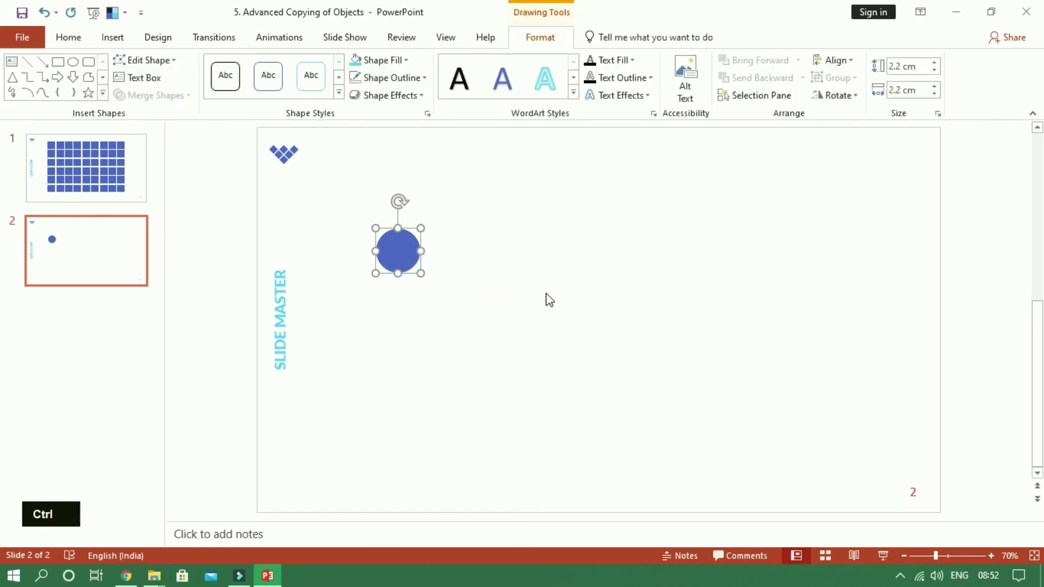
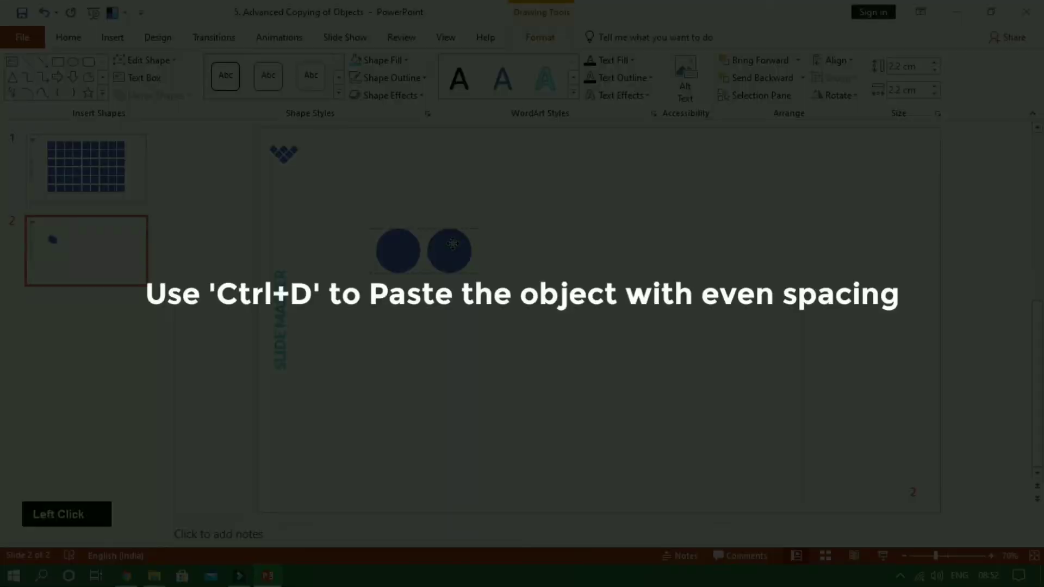
left_click(537, 299)
key("ctrl+d")
key("ctrl+d")
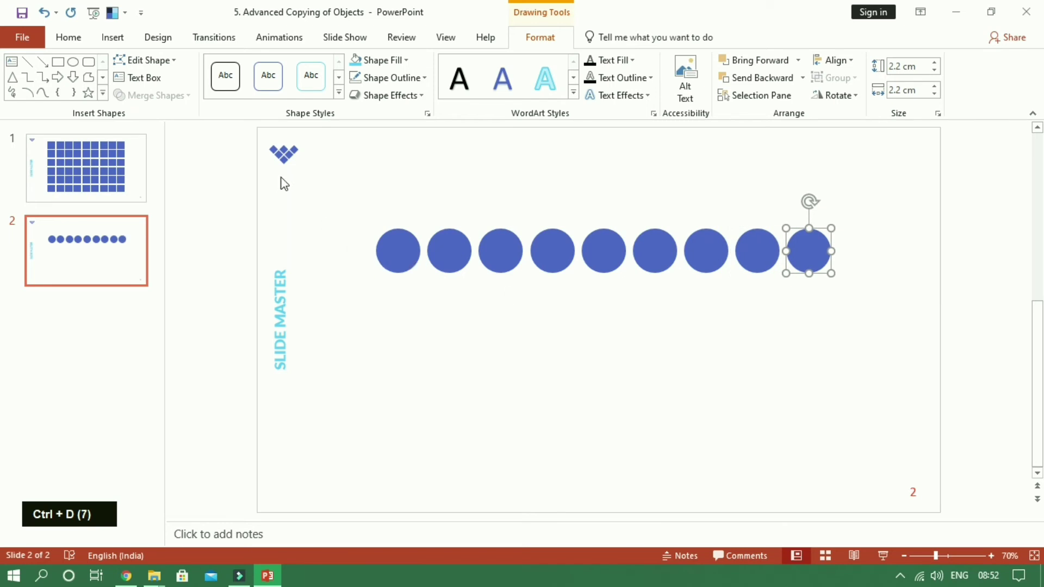
Duplicate the row of circles downward with Ctrl+D to fill the slide with a grid
left_click(735, 305)
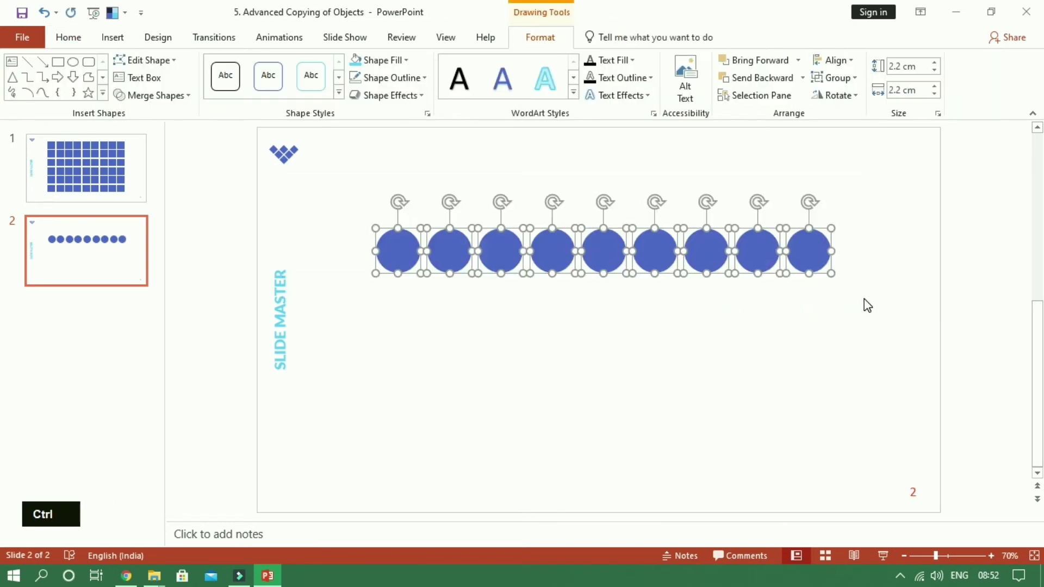
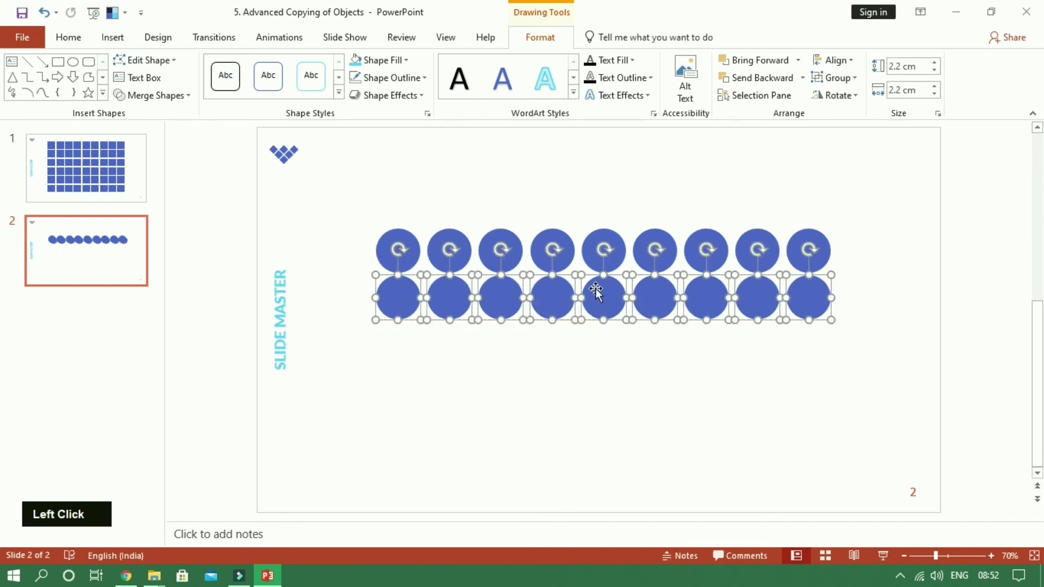
key("ctrl+d")
key("ctrl+d")
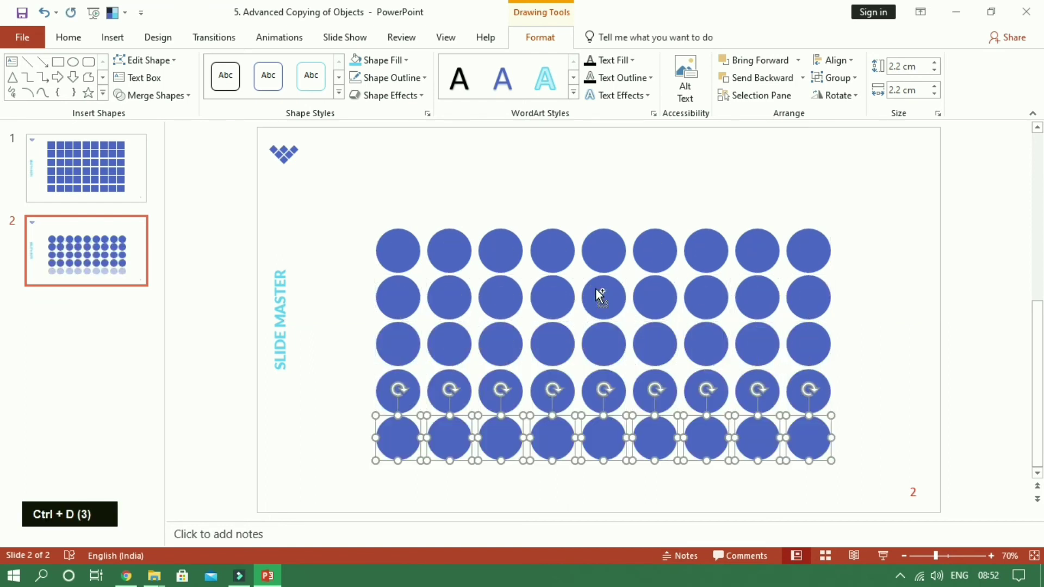
left_click(629, 455)
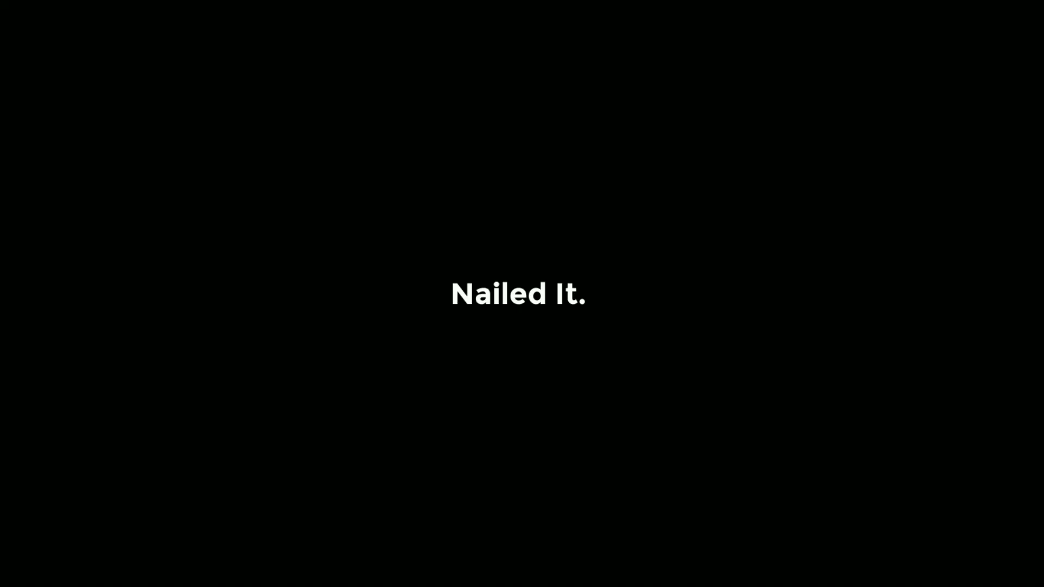
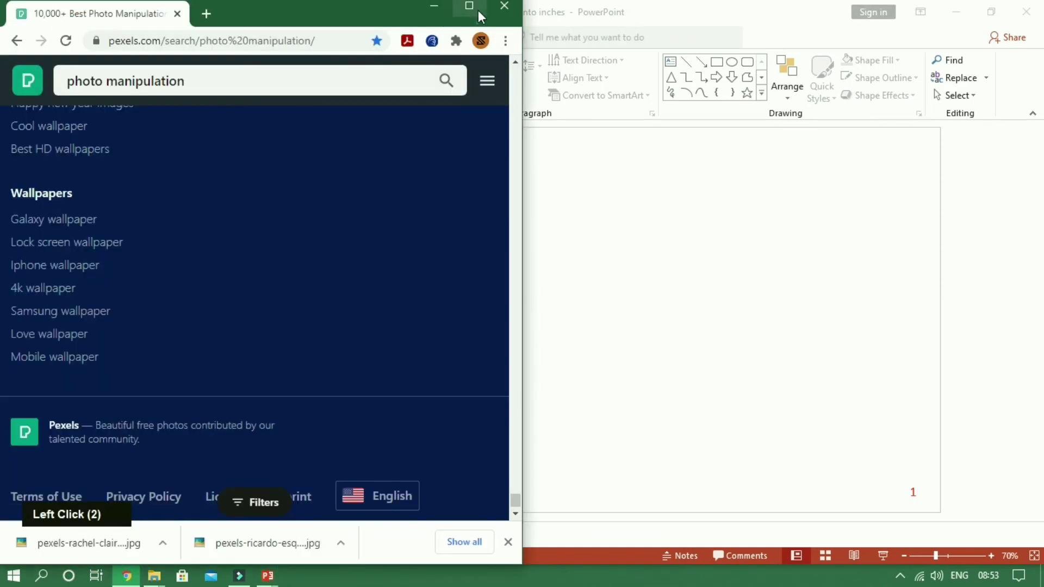
Search 'youtube banner size' in a new Chrome tab and find 2560 x 1140 pixels
scroll("up", 3)
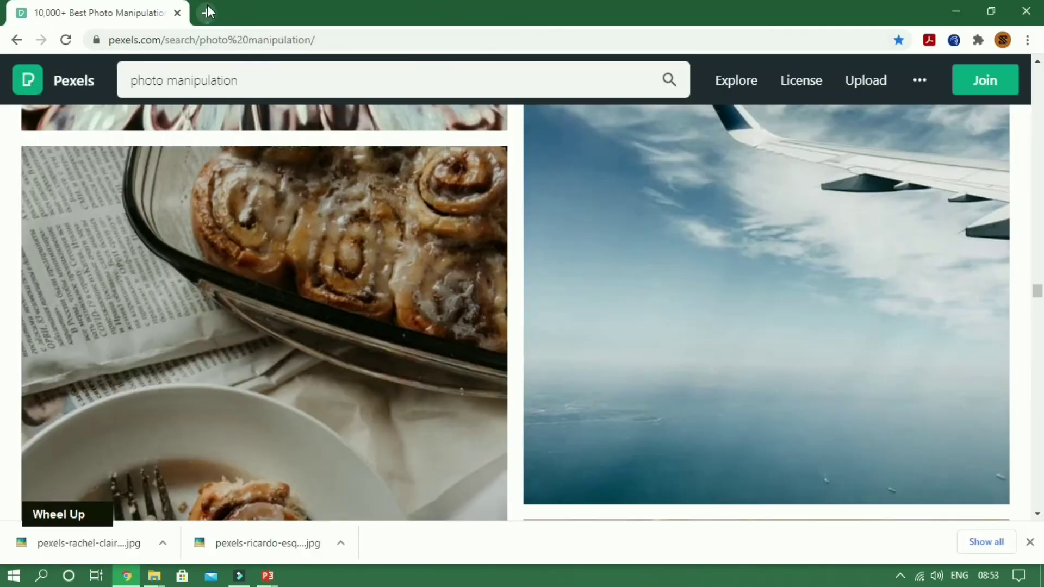
left_click(212, 12)
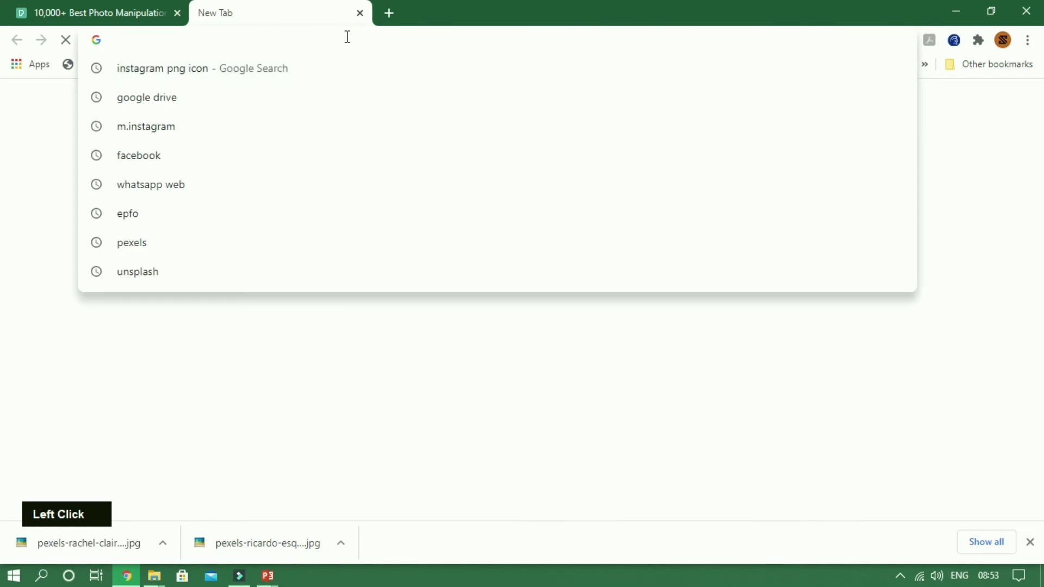
key("b")
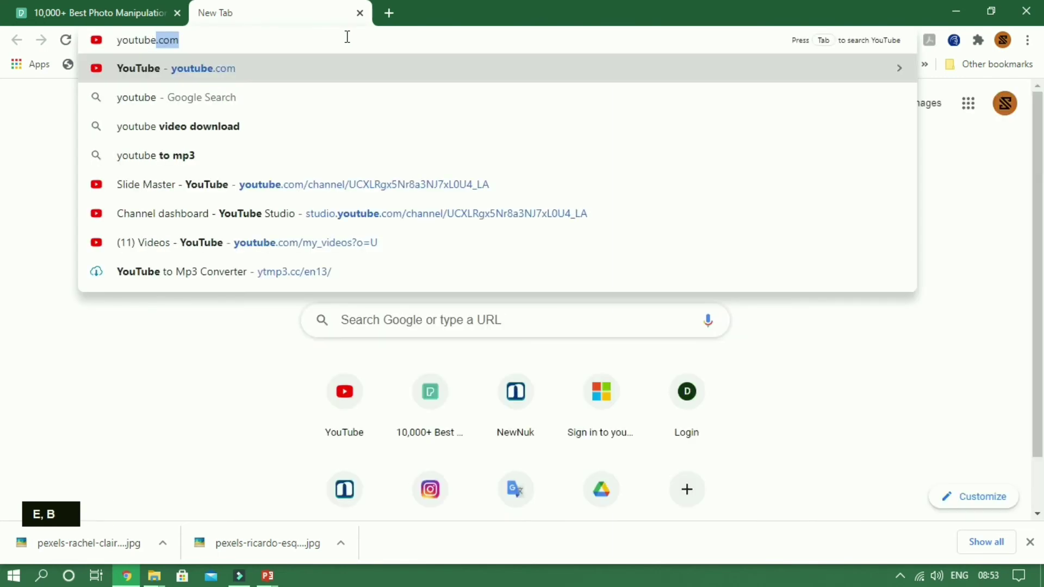
key("space")
key("a")
key("n")
key("r")
key("space")
key("i")
key("Return")
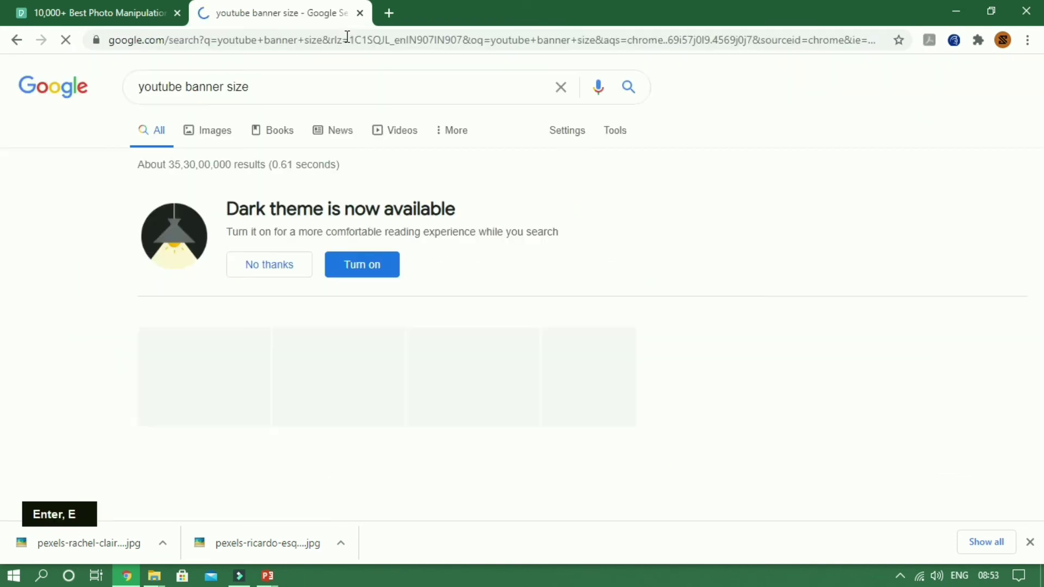
scroll("down", 3)
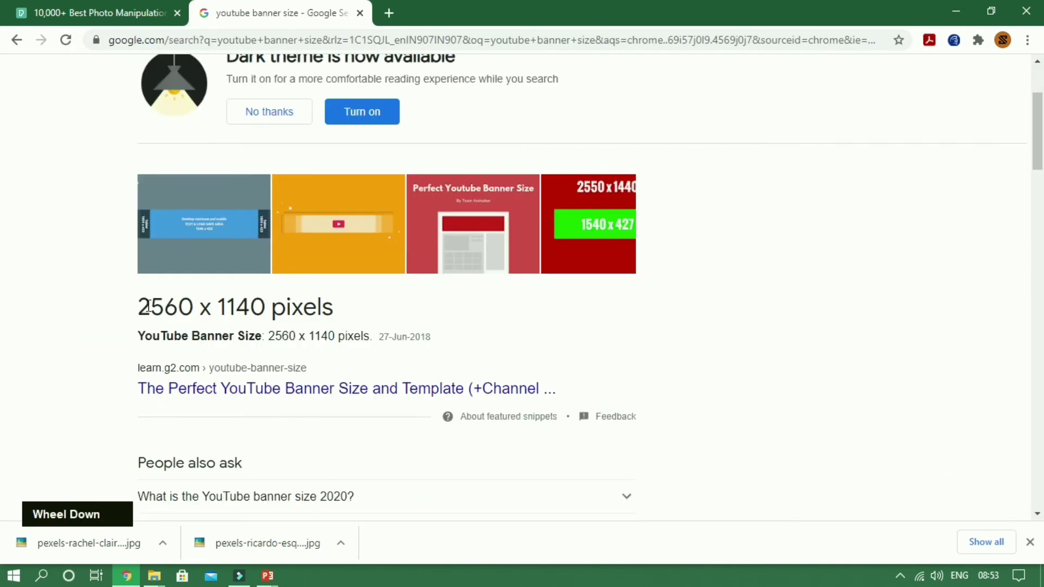
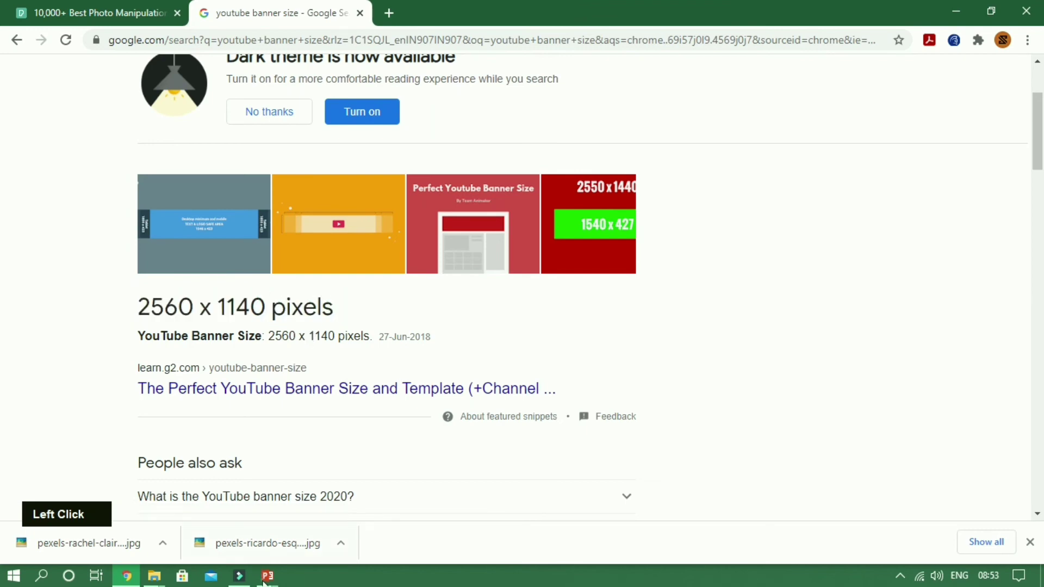
Return to the blank presentation and reach Custom Slide Size from the Design options
left_click(439, 297)
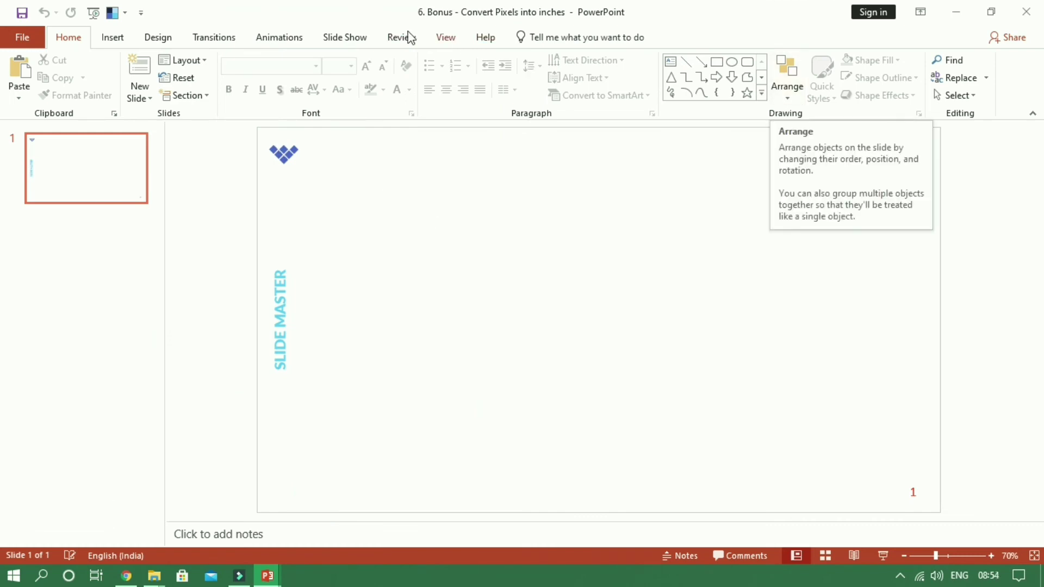
left_click(869, 130)
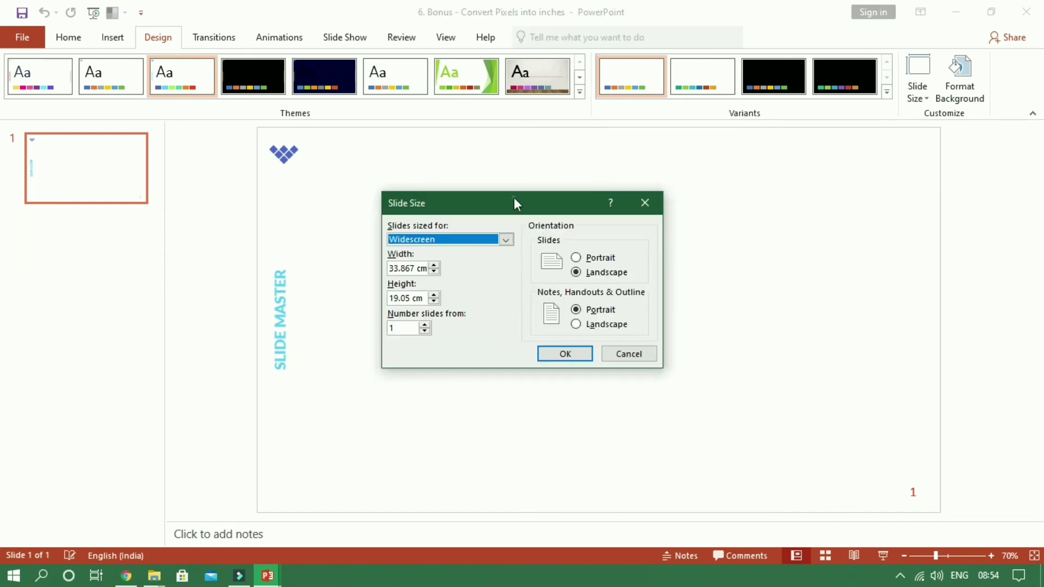
left_click(537, 195)
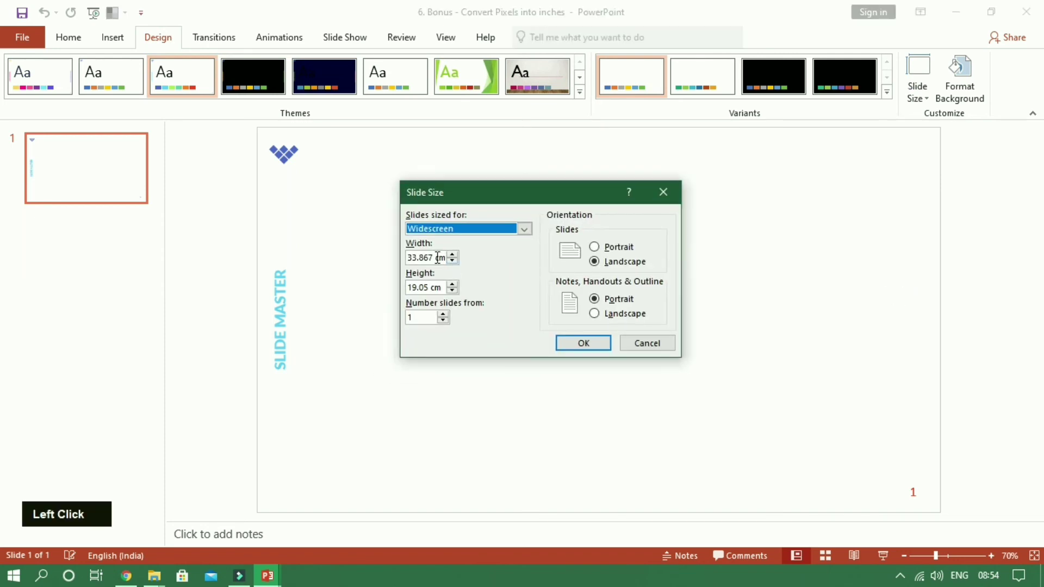
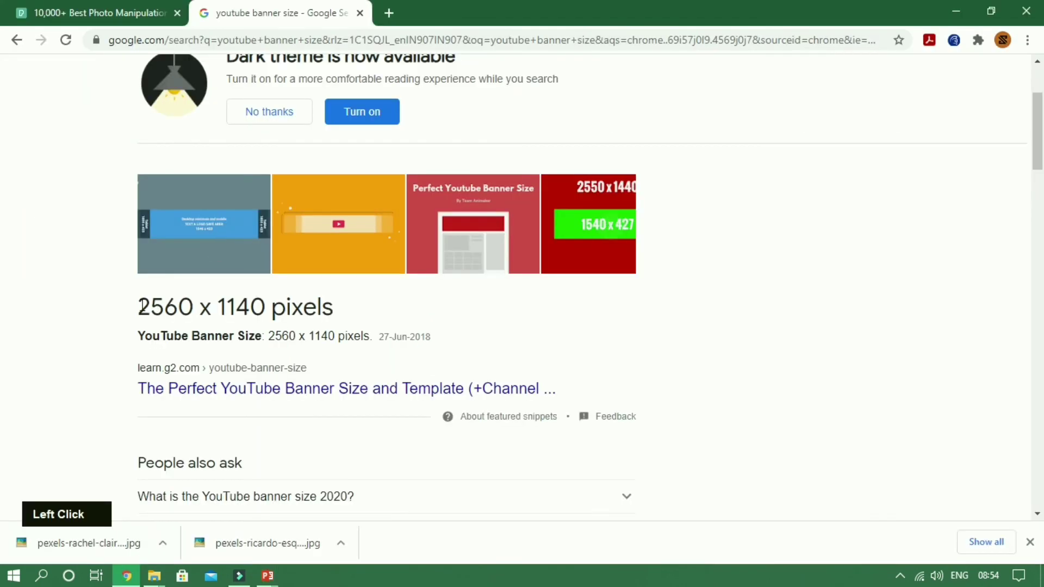
key("ctrl+c")
Replace the slide width value with 2560 pixels
left_click(343, 512)
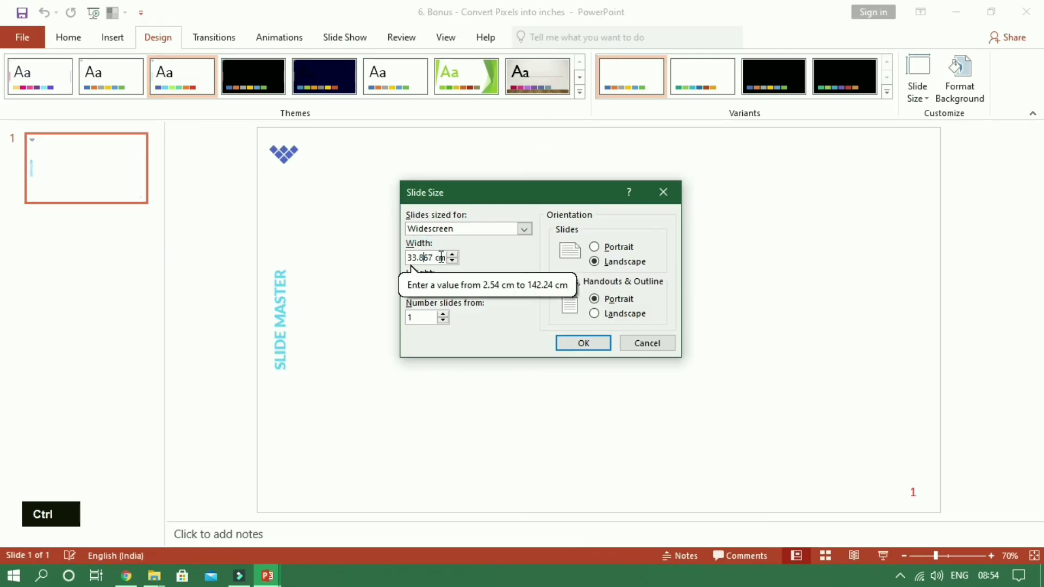
key("ctrl+a")
key("ctrl+v")
key("space")
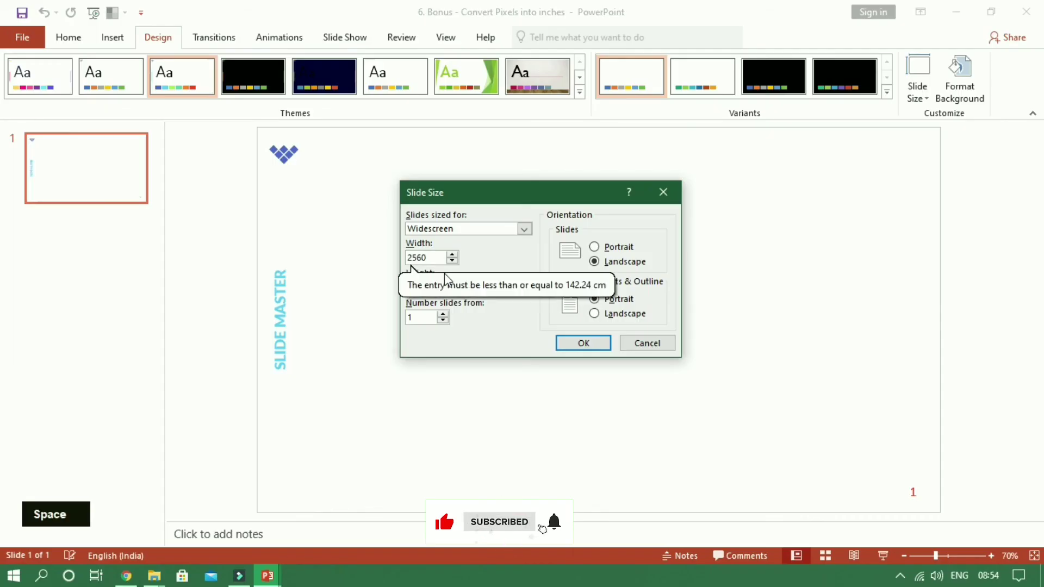
Confirm the 2560px width and choose Maximize to scale the content
key("p")
key("Return")
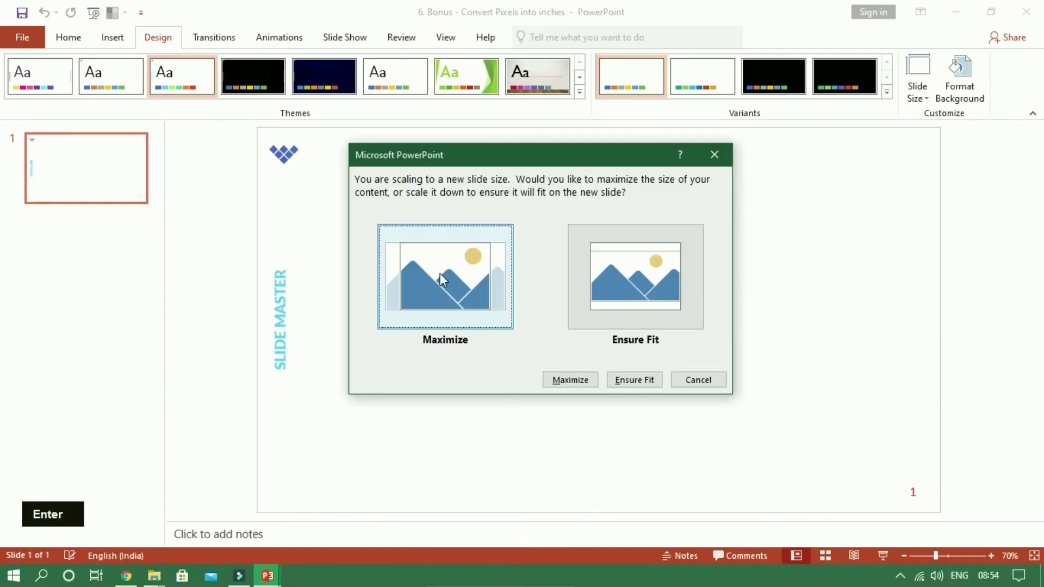
left_click(727, 166)
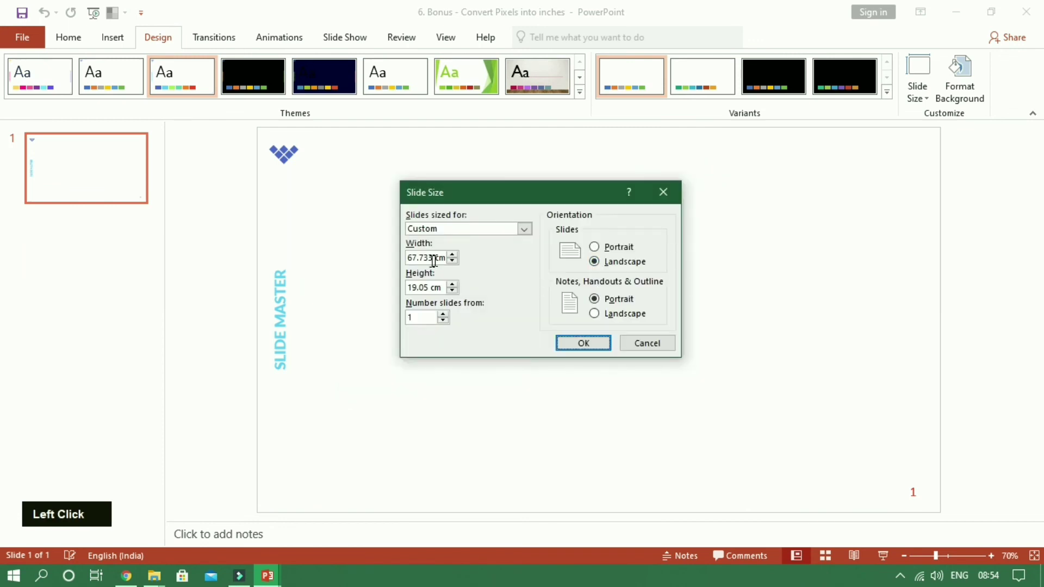
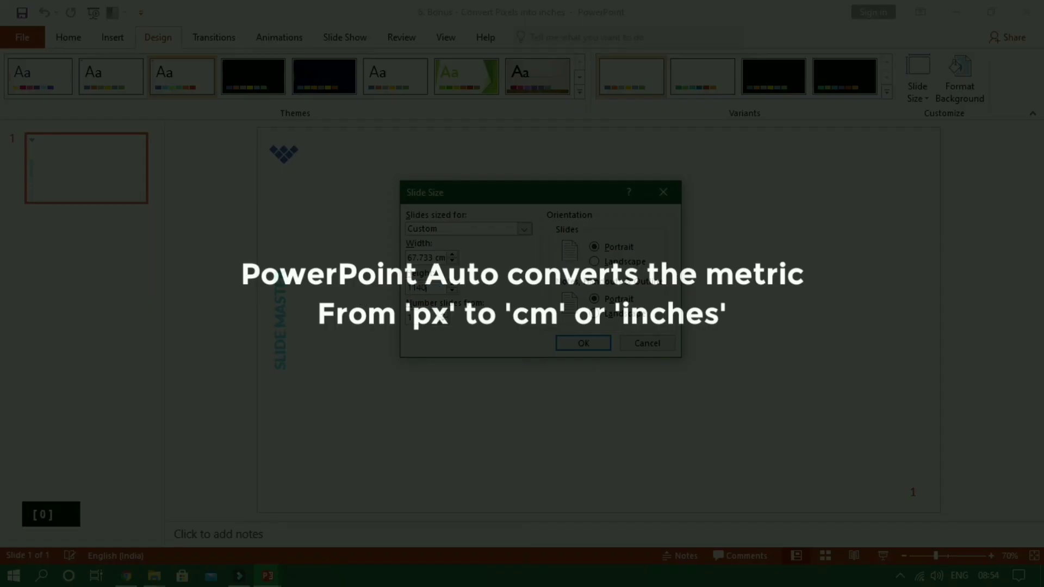
Set the height to 1140px and apply, giving a 67.733 × 30.163 cm slide
key("space")
key("p")
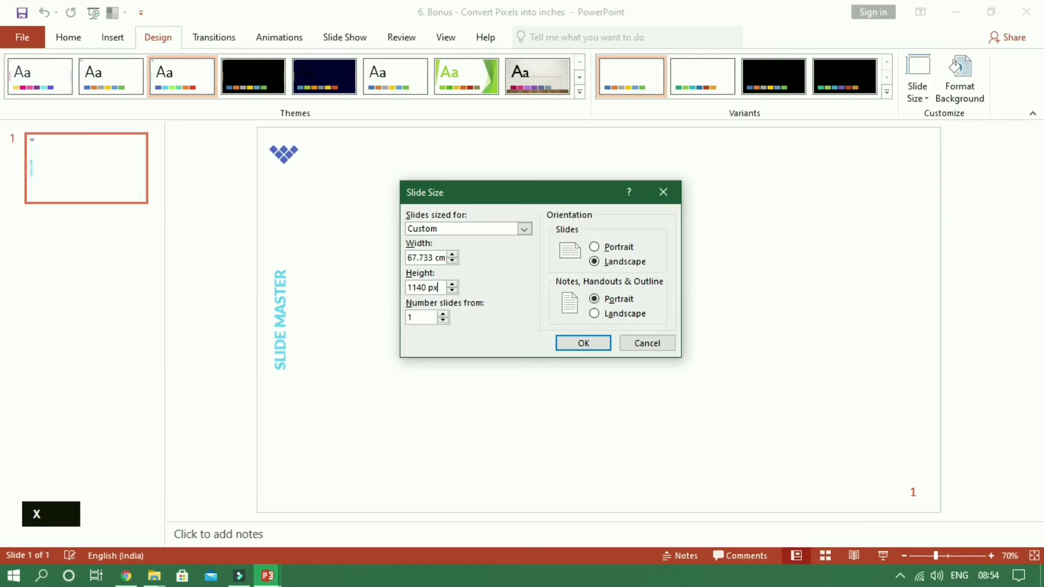
left_click(713, 166)
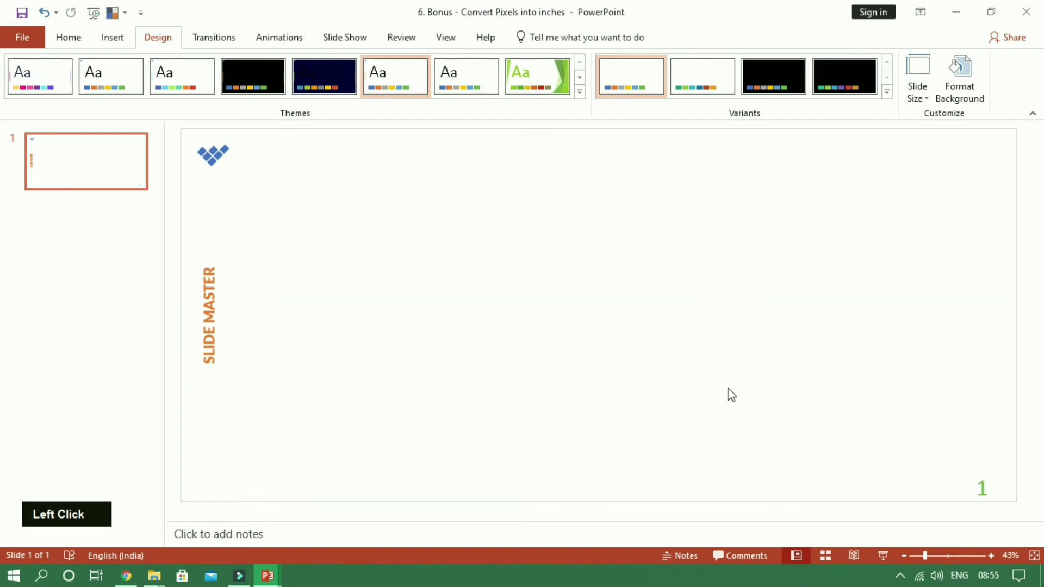
scroll("down", 3)
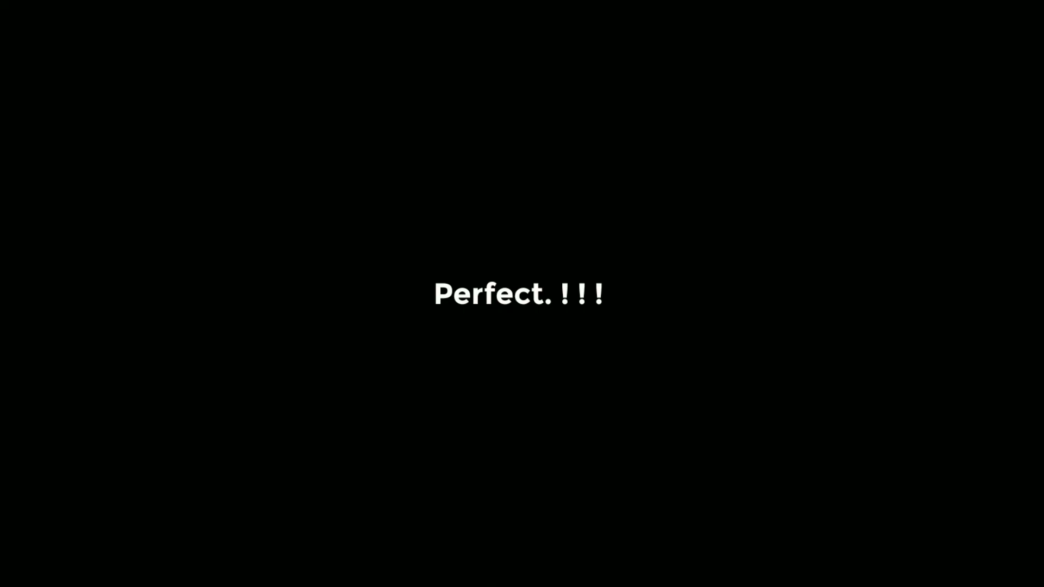